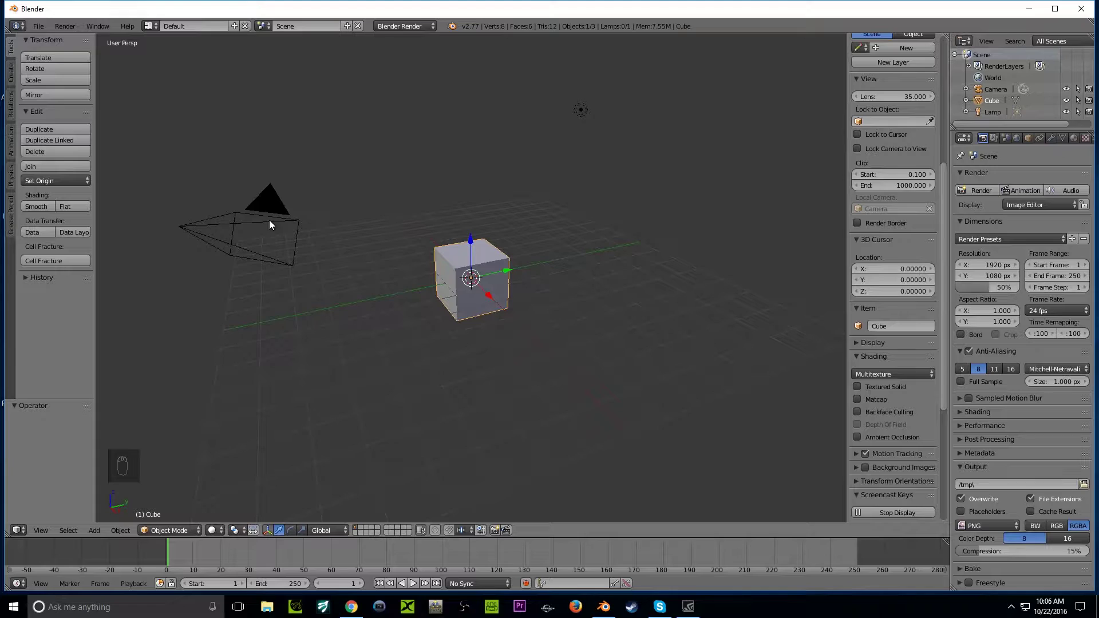
Step: Recentre the 3D cursor and view on the world origin
drag(272, 225, 577, 149)
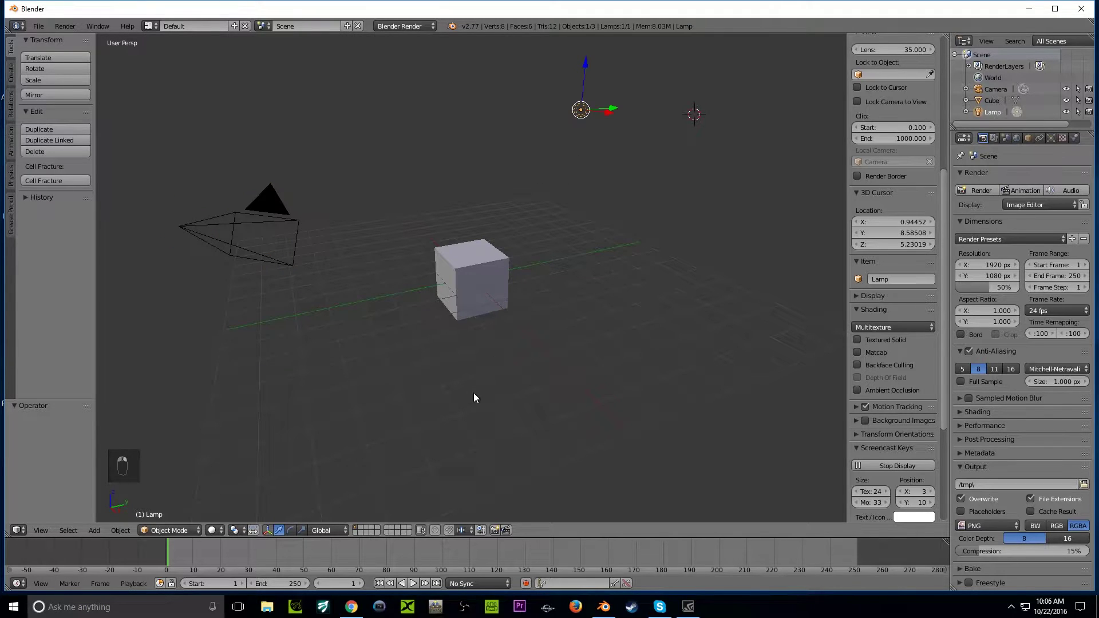
right_click(660, 240)
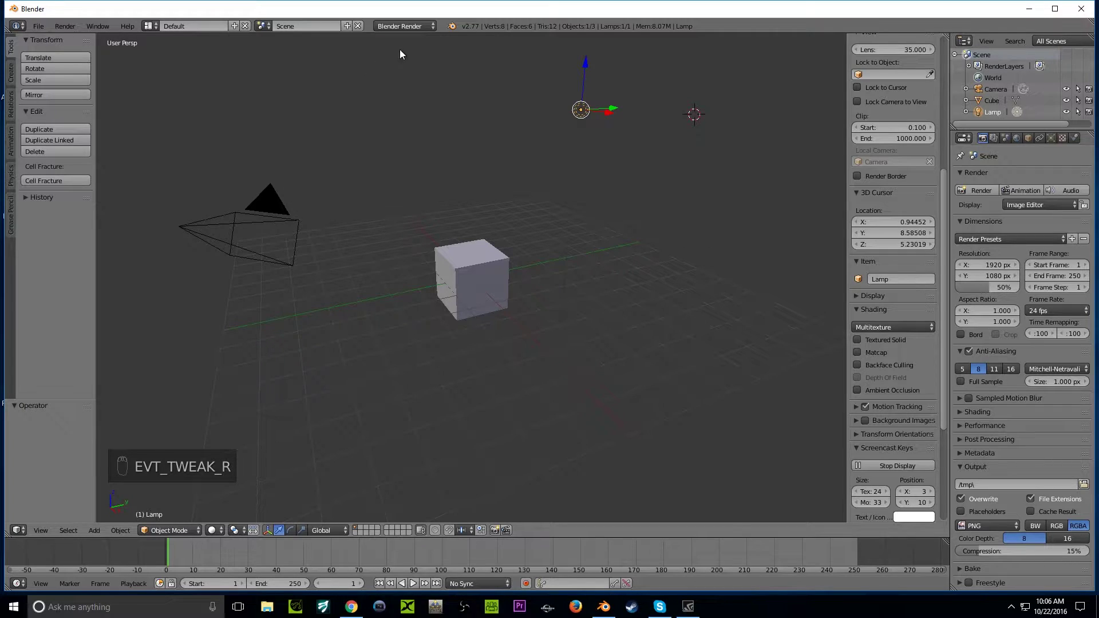
key(shift+c)
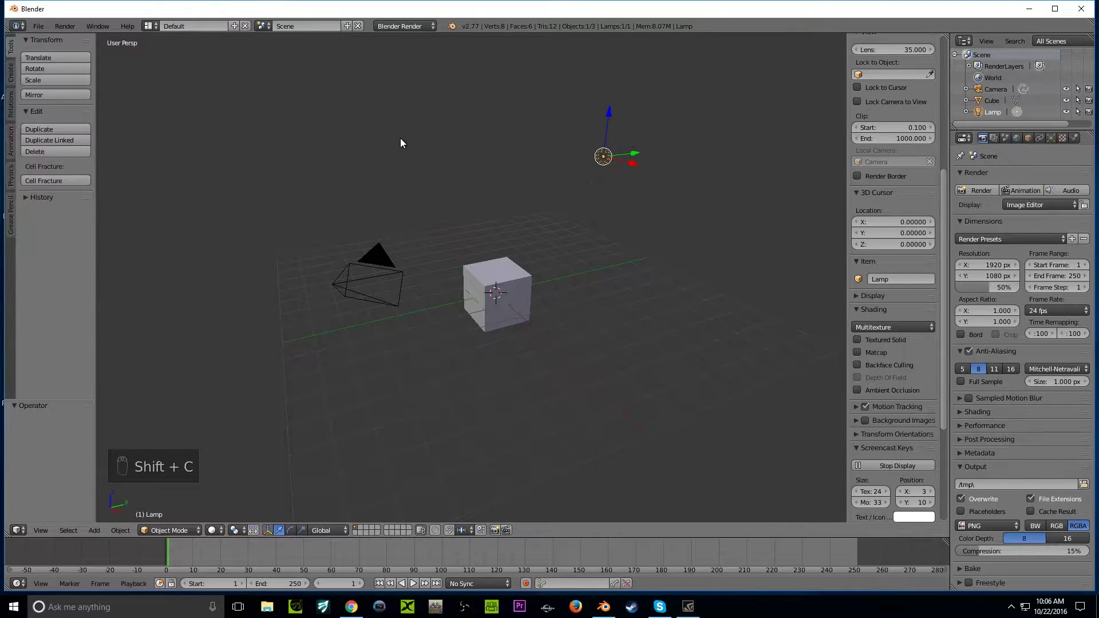
Step: Select every object in the default scene: cube, camera and lamp
click(359, 281)
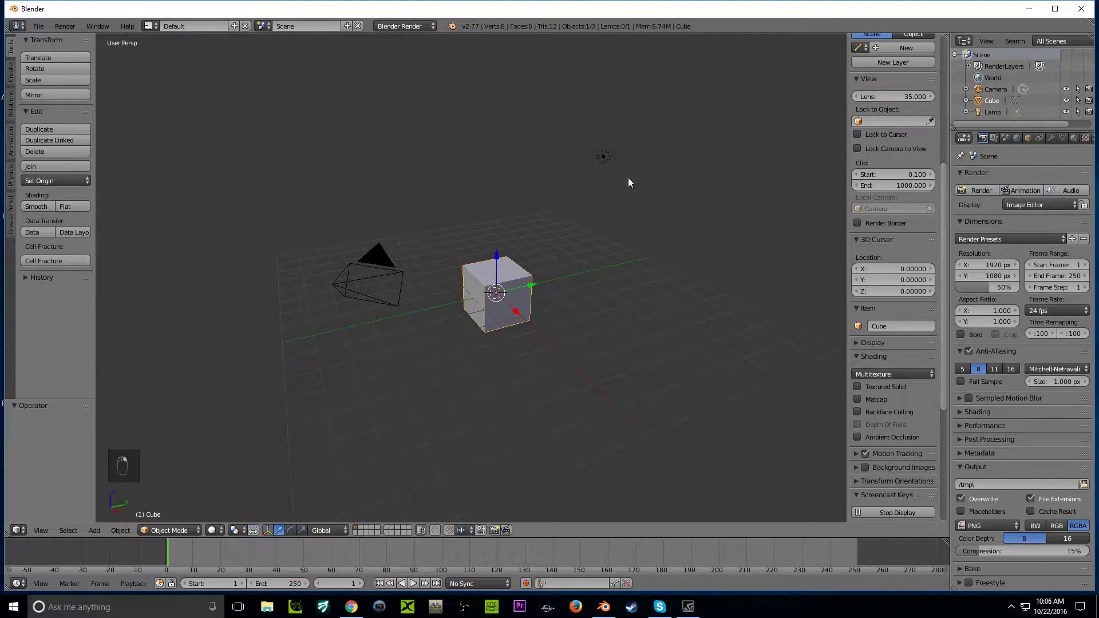
key(a)
key(a)
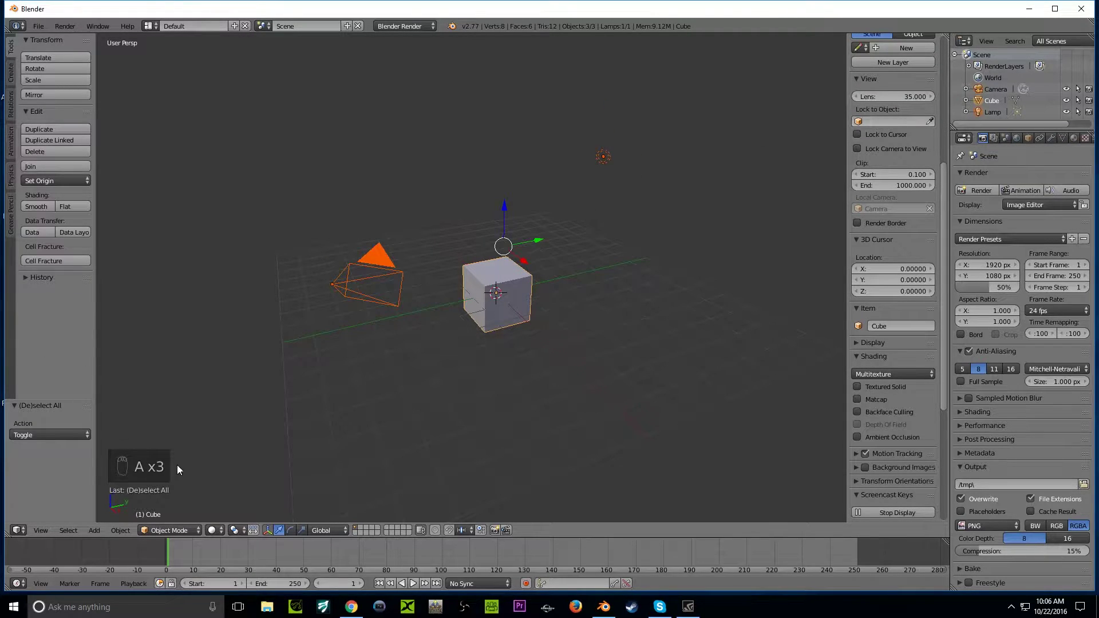
Step: Delete all selected objects, leaving an empty scene with just the grid
key(x)
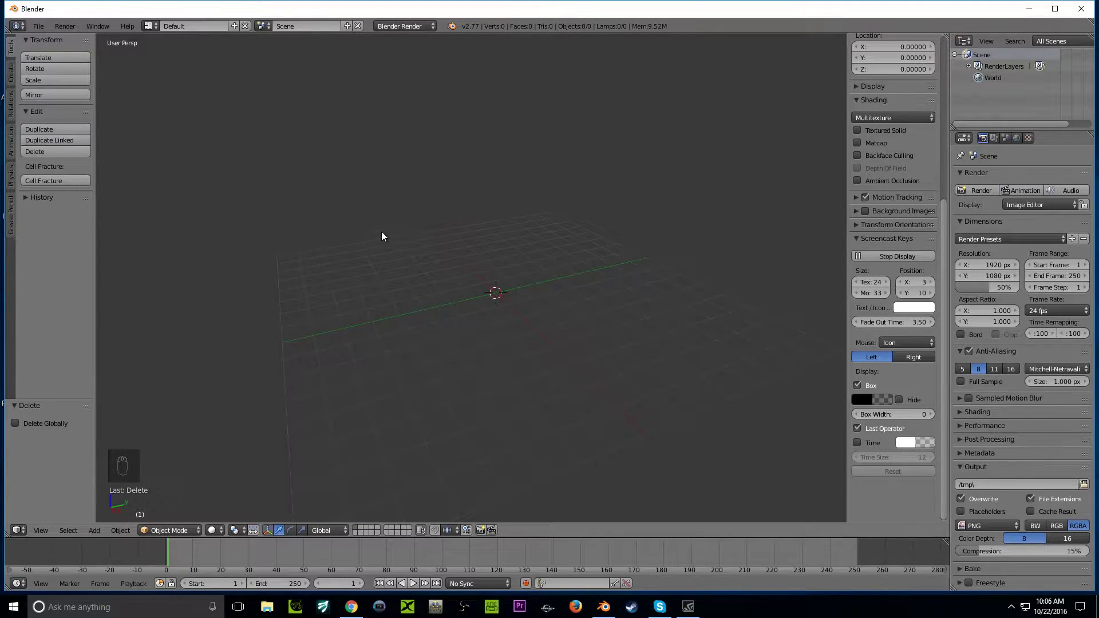
drag(406, 305, 384, 343)
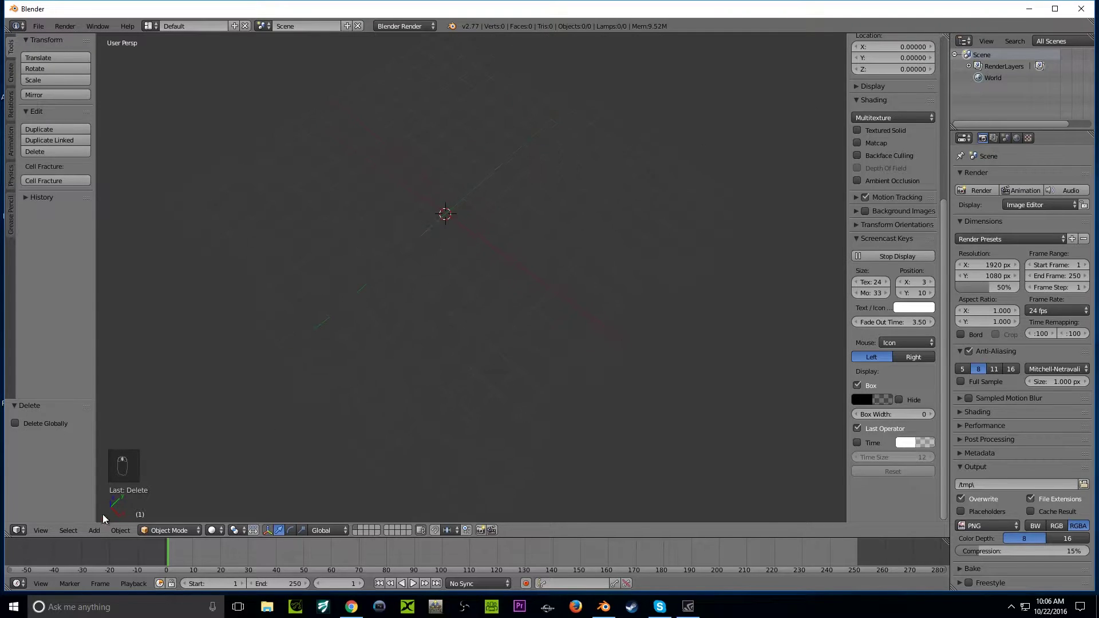
Step: Add a plane mesh at the origin and zoom in on it
click(95, 534)
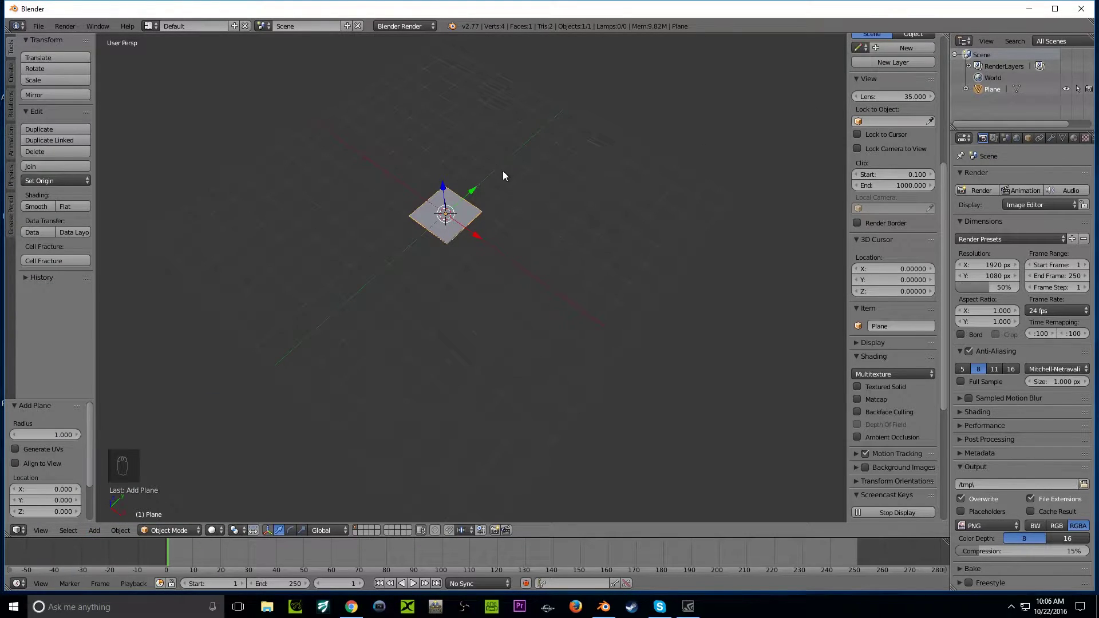
drag(513, 334, 459, 338)
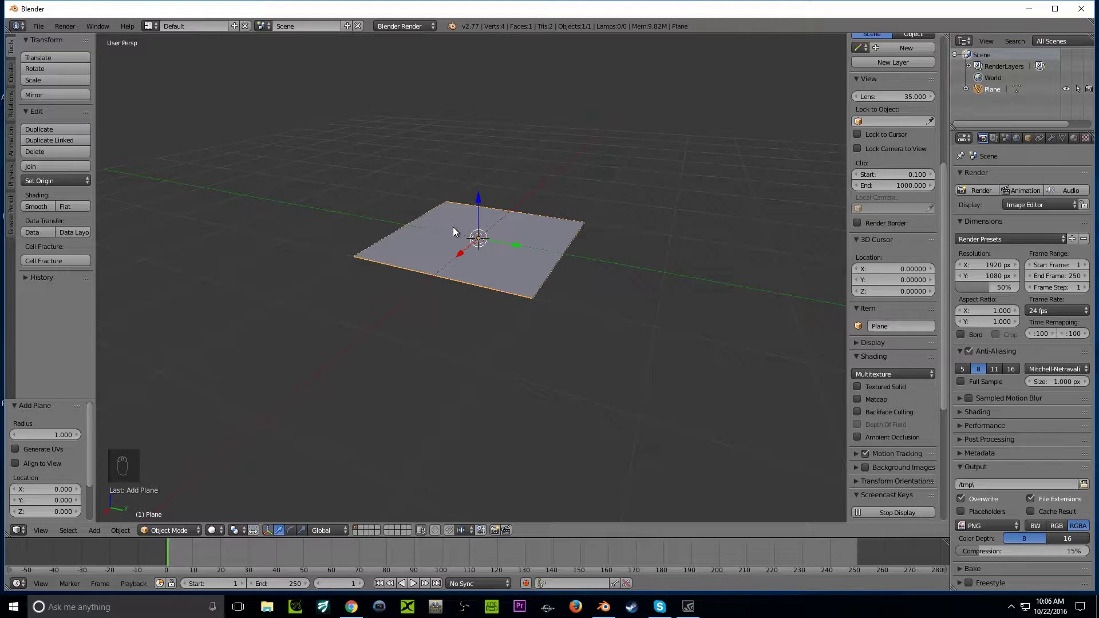
Step: Extrude the plane upward by 0.025 along Z into a thin slab
key(Tab)
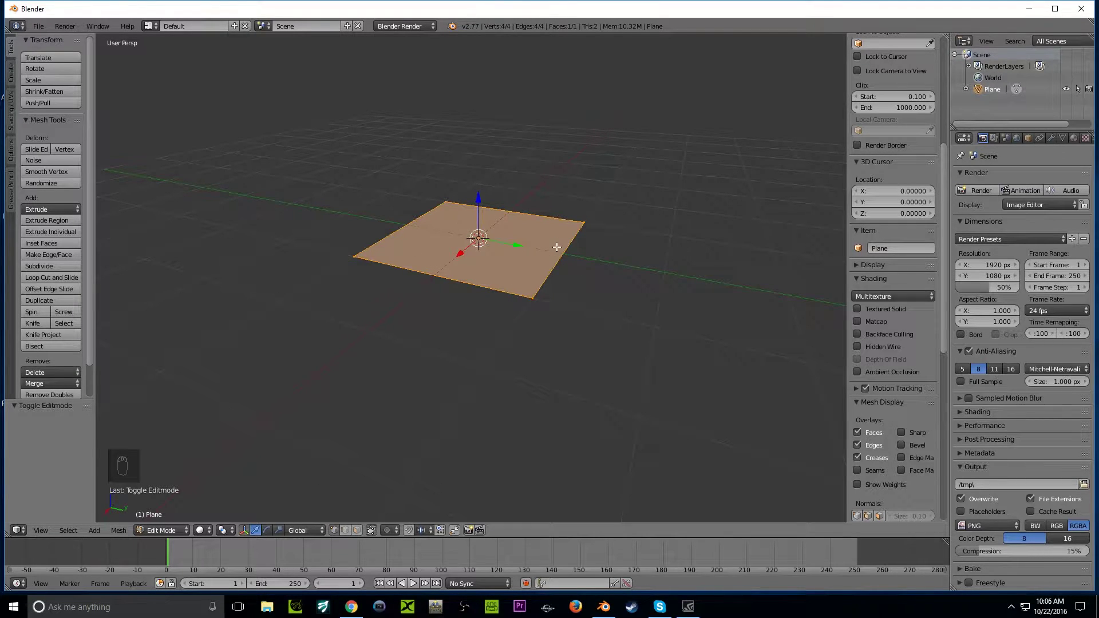
key(e)
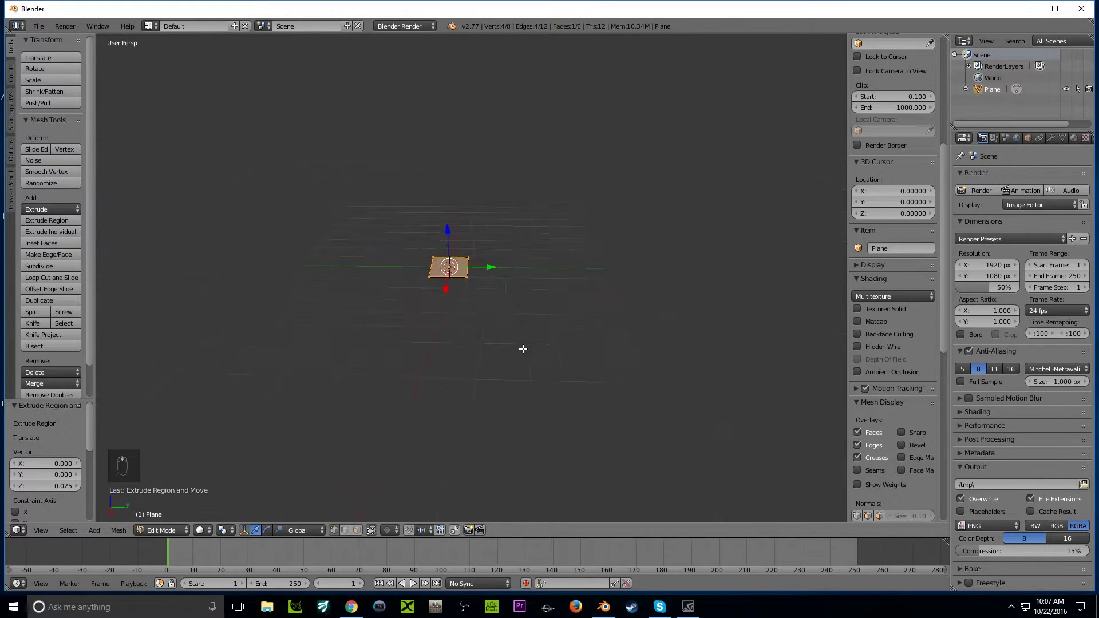
key(Tab)
Step: Orbit the model to inspect the slab's underside and side profile
middle_click(512, 347)
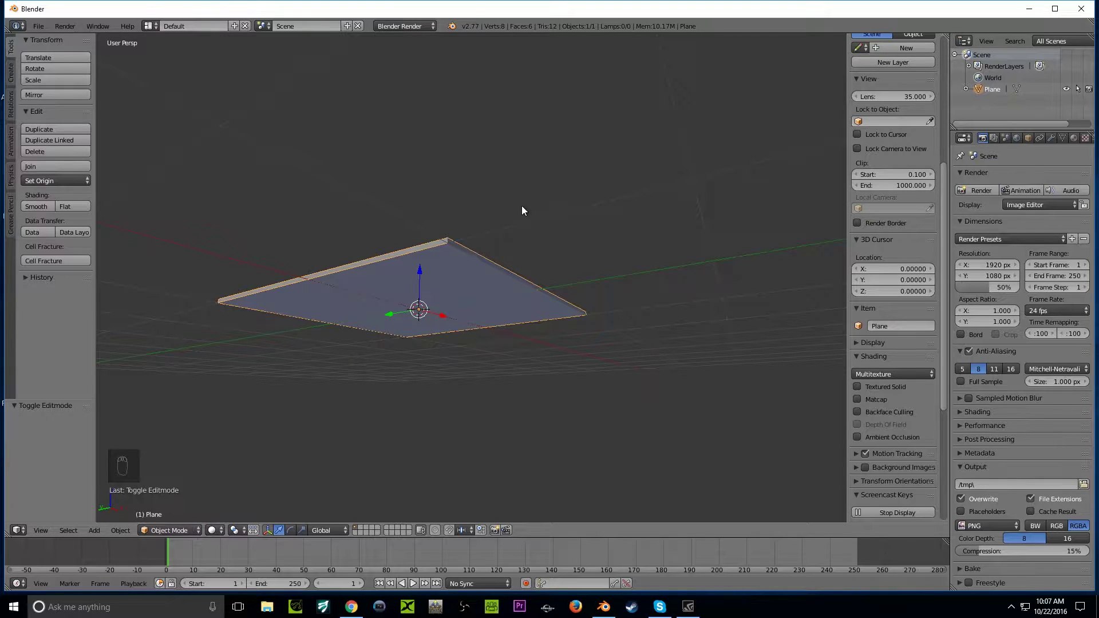
drag(486, 247, 415, 304)
middle_click(396, 309)
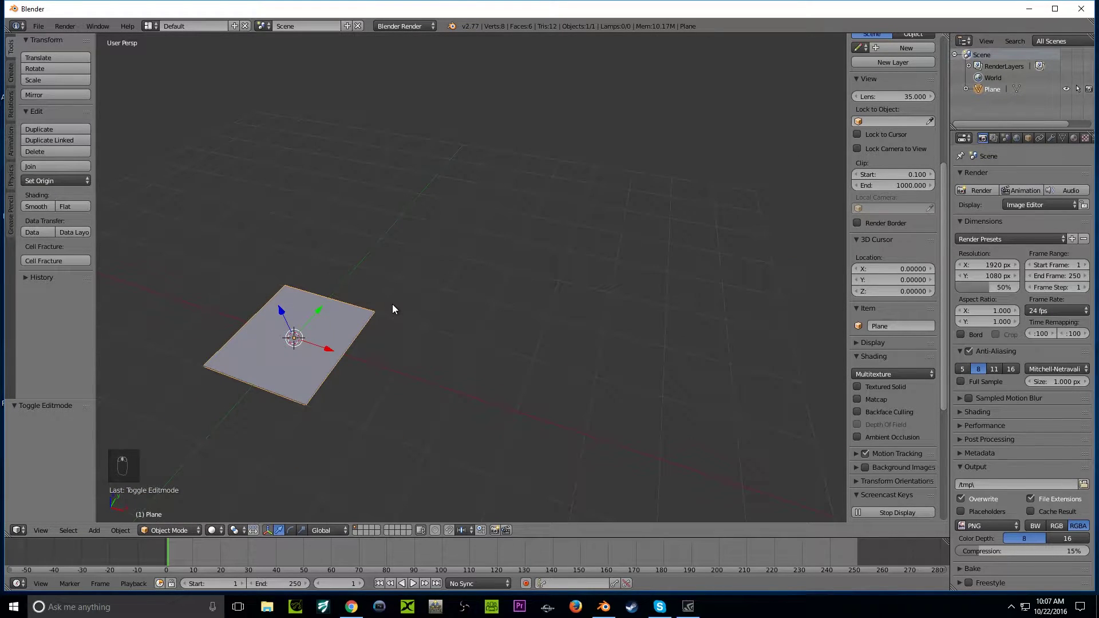
key(Tab)
key(Tab)
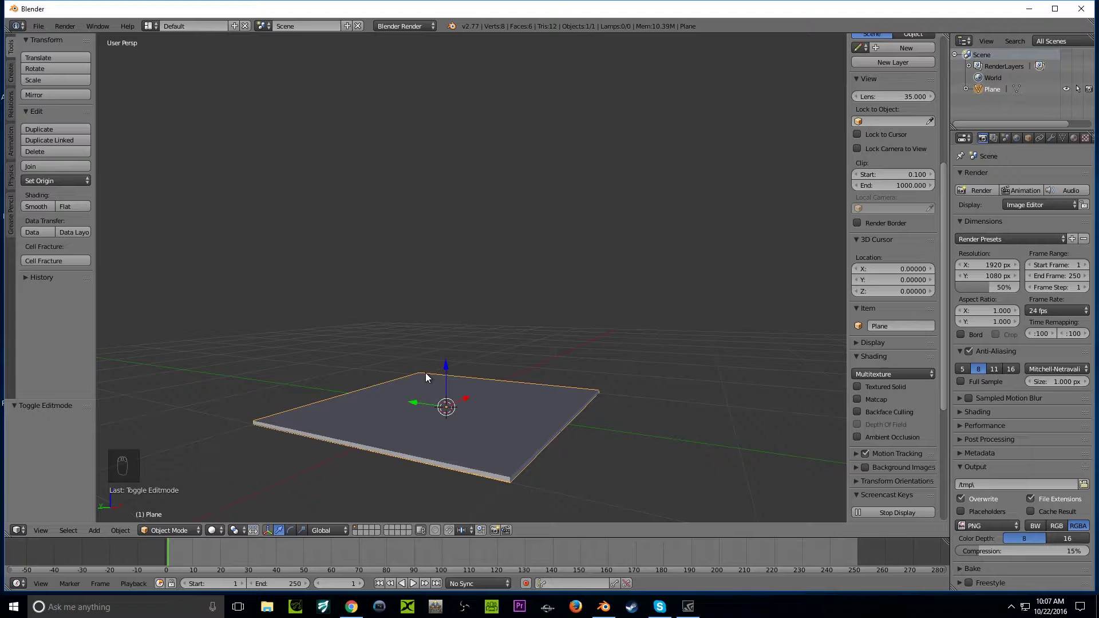
Step: Delete the slab's bottom face in Face select mode so it is open underneath
key(Tab)
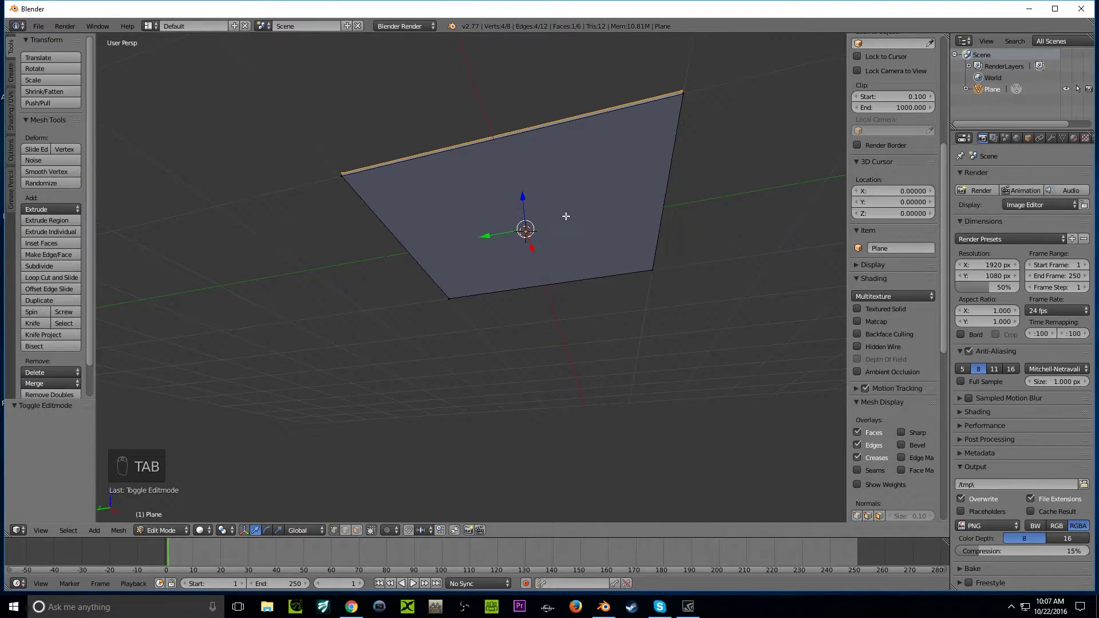
key(ctrl+Tab)
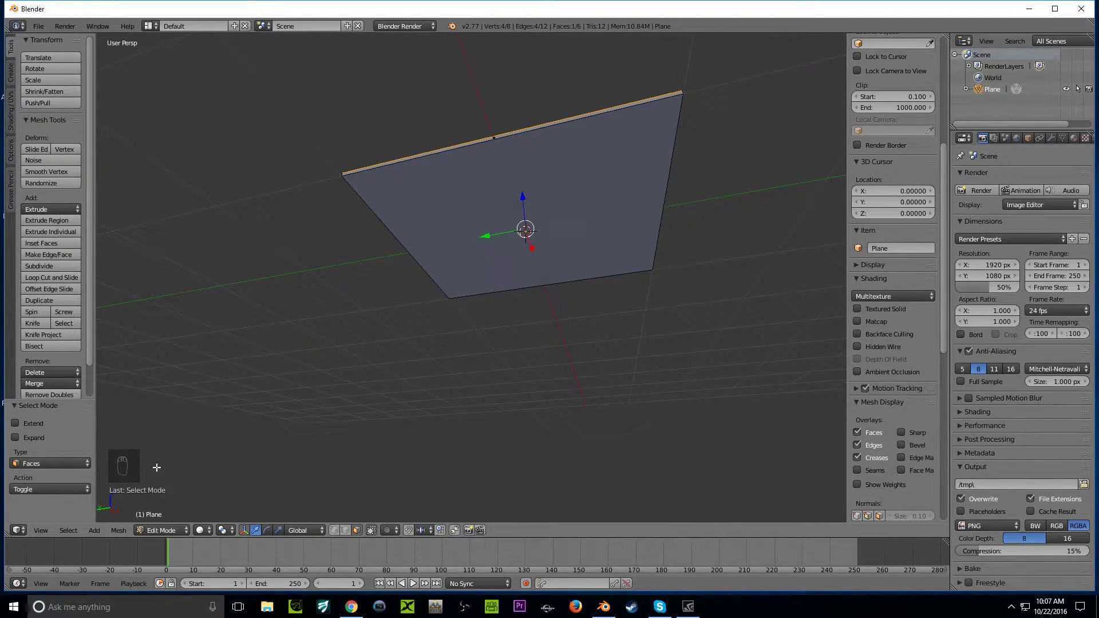
key(ctrl+Tab)
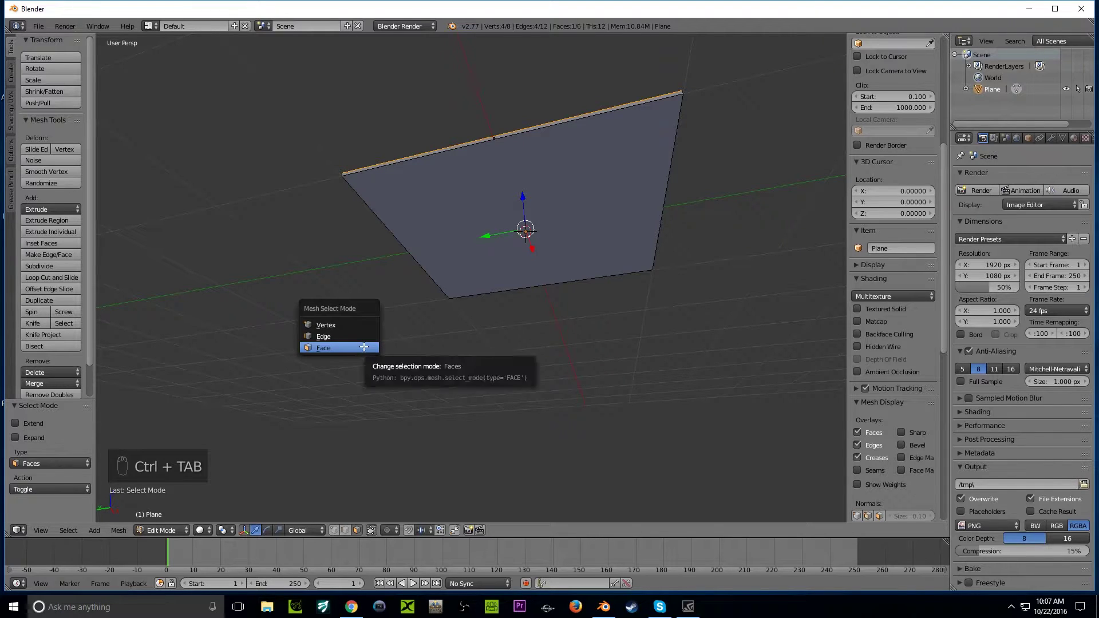
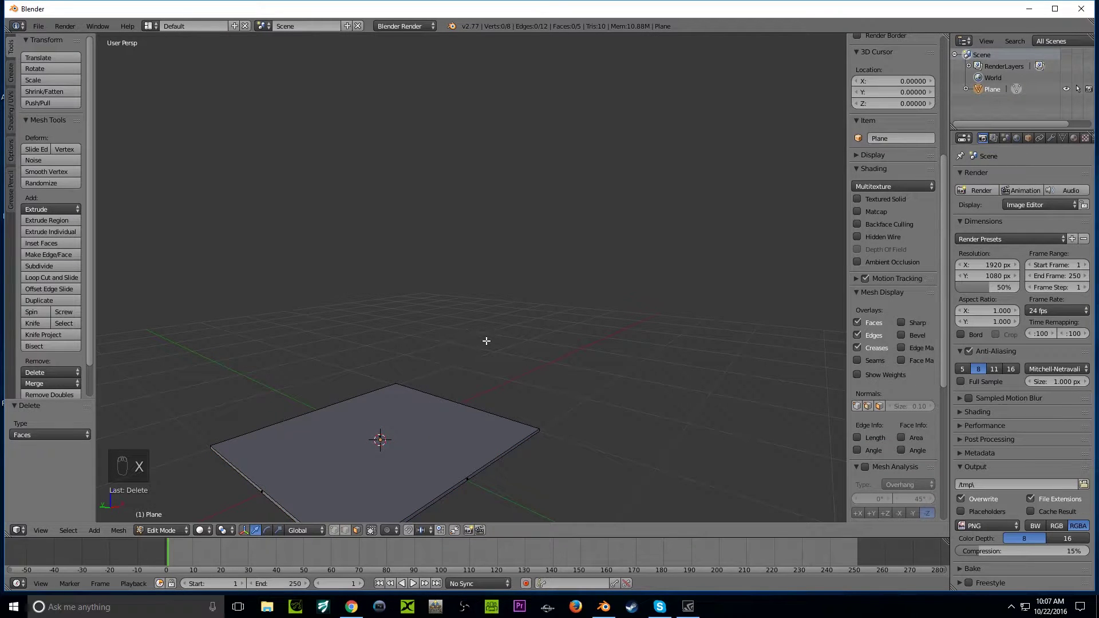
key(Tab)
Step: Add a Subdivision Surface modifier, rounding the slab into an octagon-like disc
key(a)
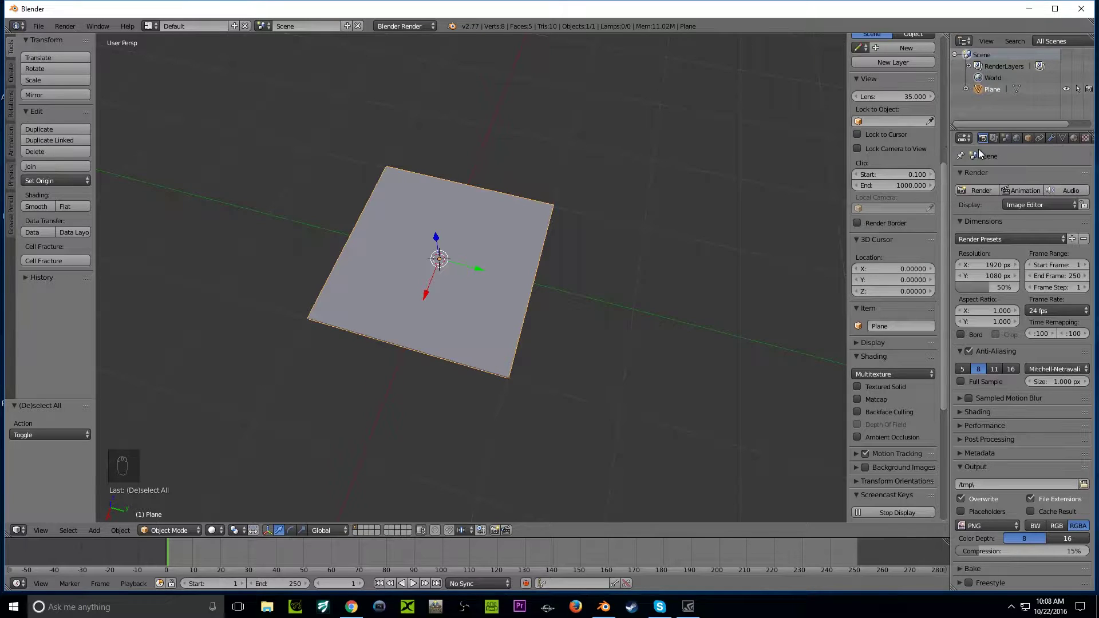
drag(1056, 142, 882, 374)
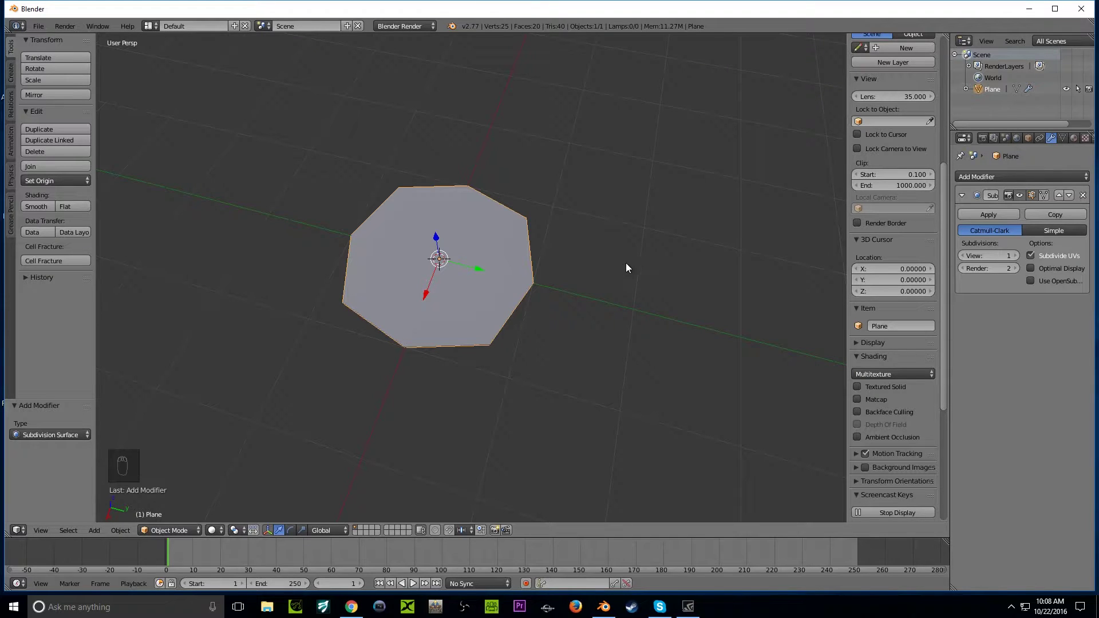
drag(483, 344, 584, 303)
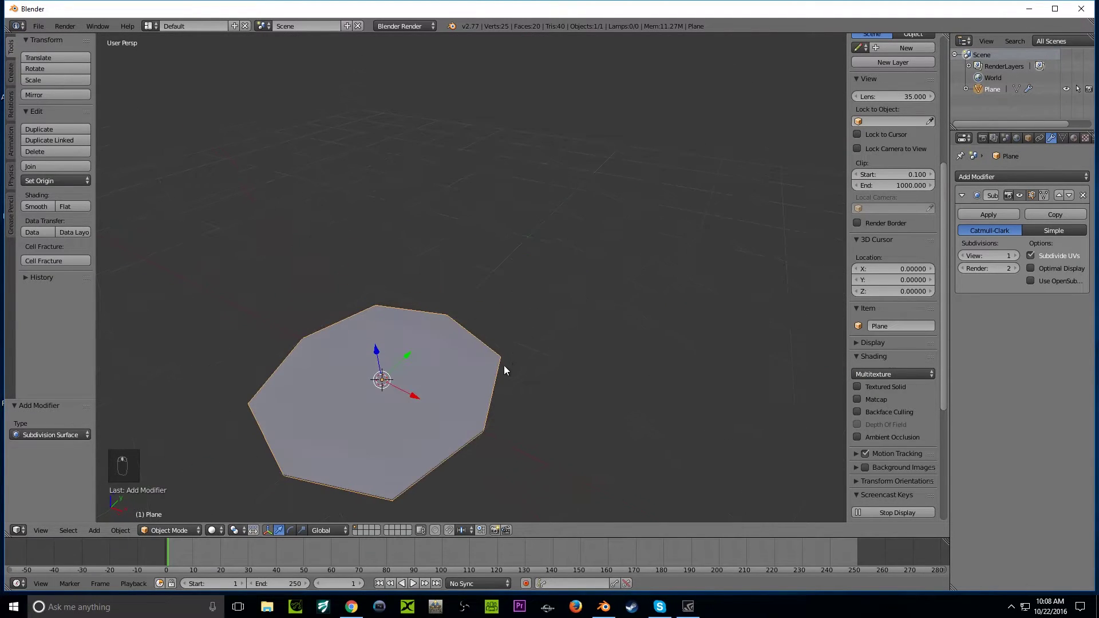
Step: Enter mesh editing on the rounded slab in Edge select mode
key(Tab)
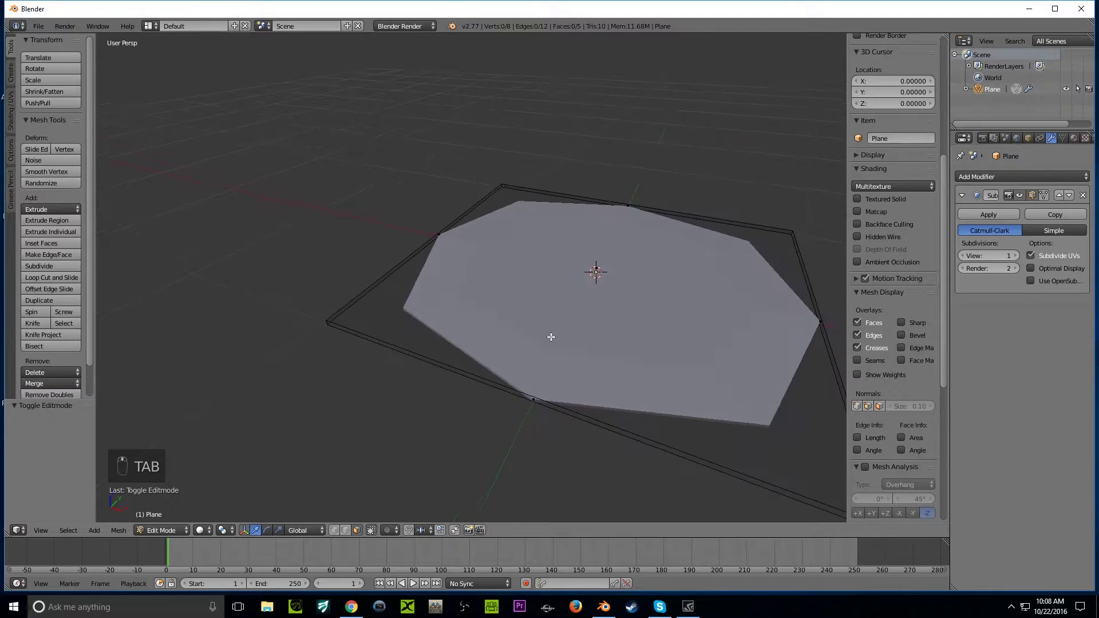
key(Tab)
key(Tab)
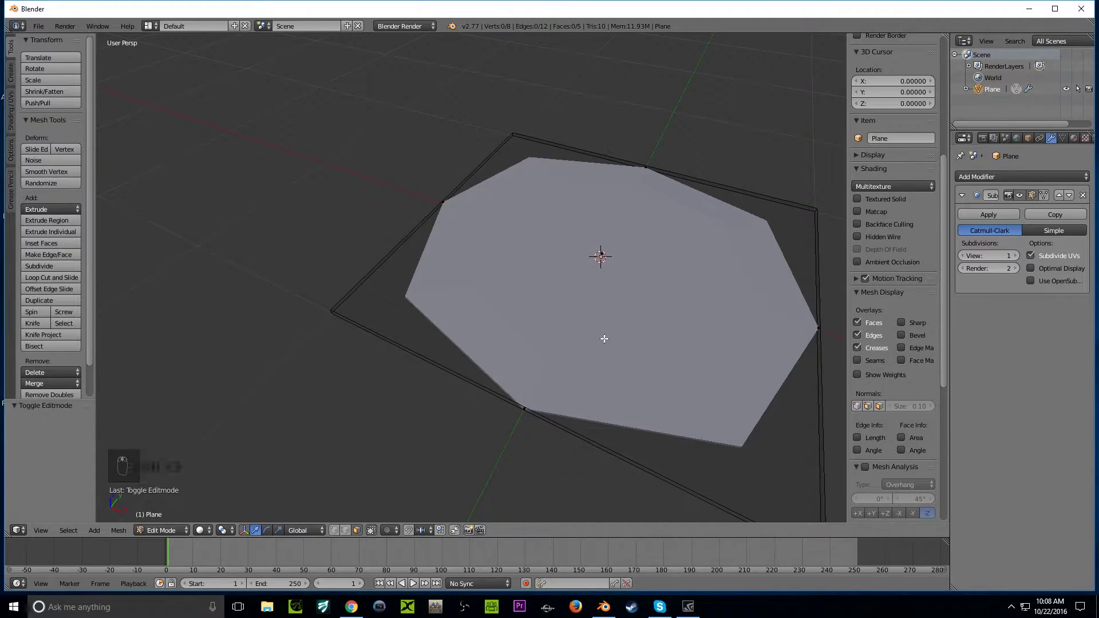
key(ctrl+Tab)
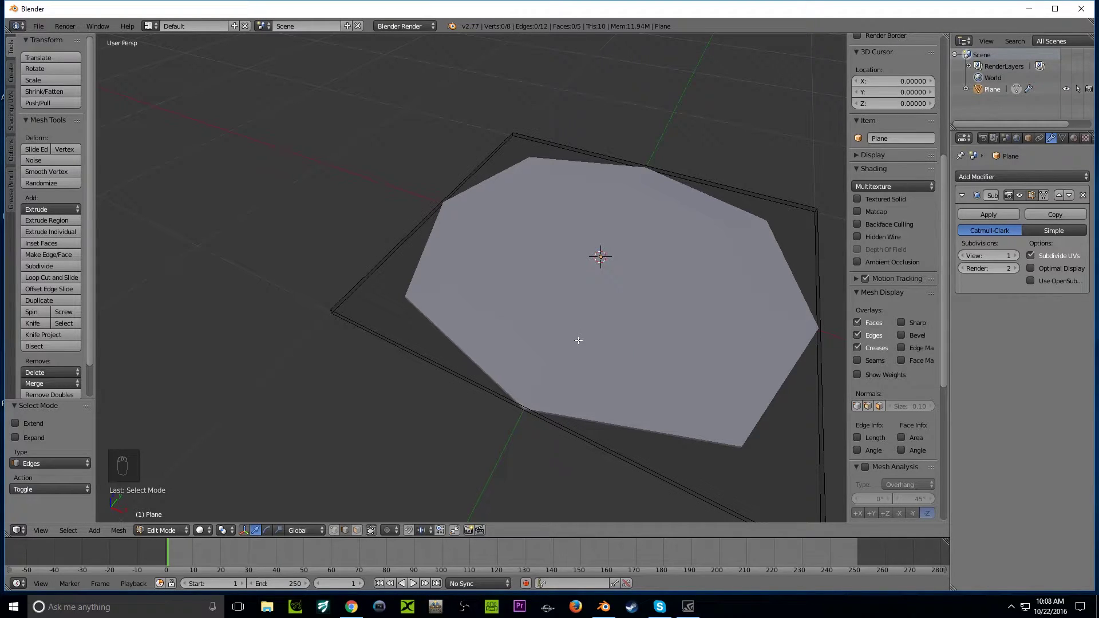
Step: Cut two crossing edge loops and slide them outward into an irregular puddle outline
key(ctrl+r)
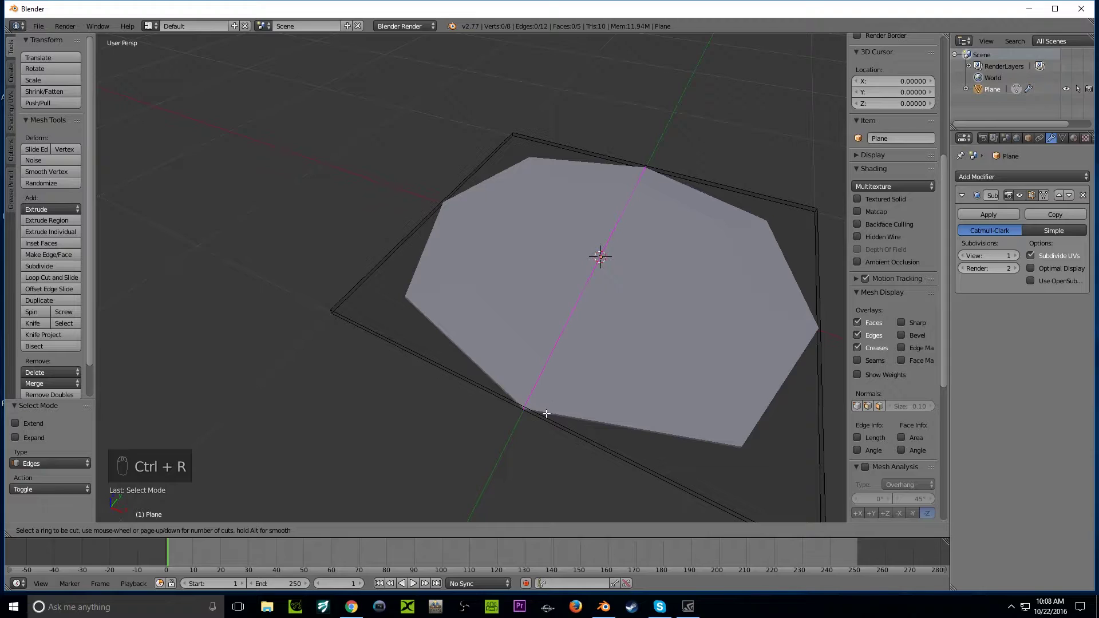
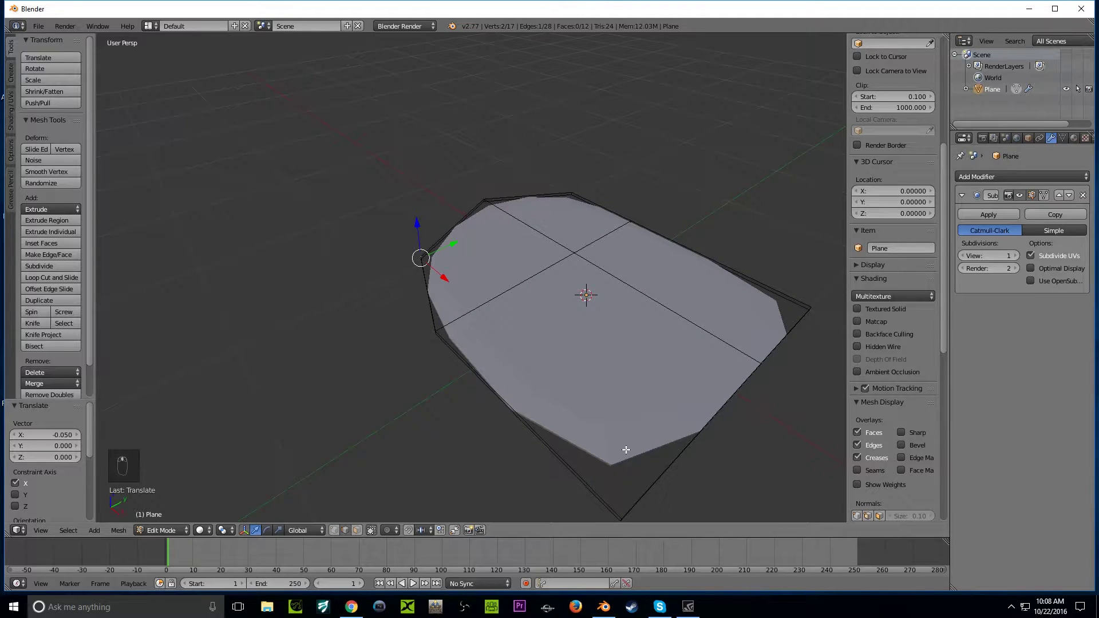
key(ctrl+r)
key(shift+c)
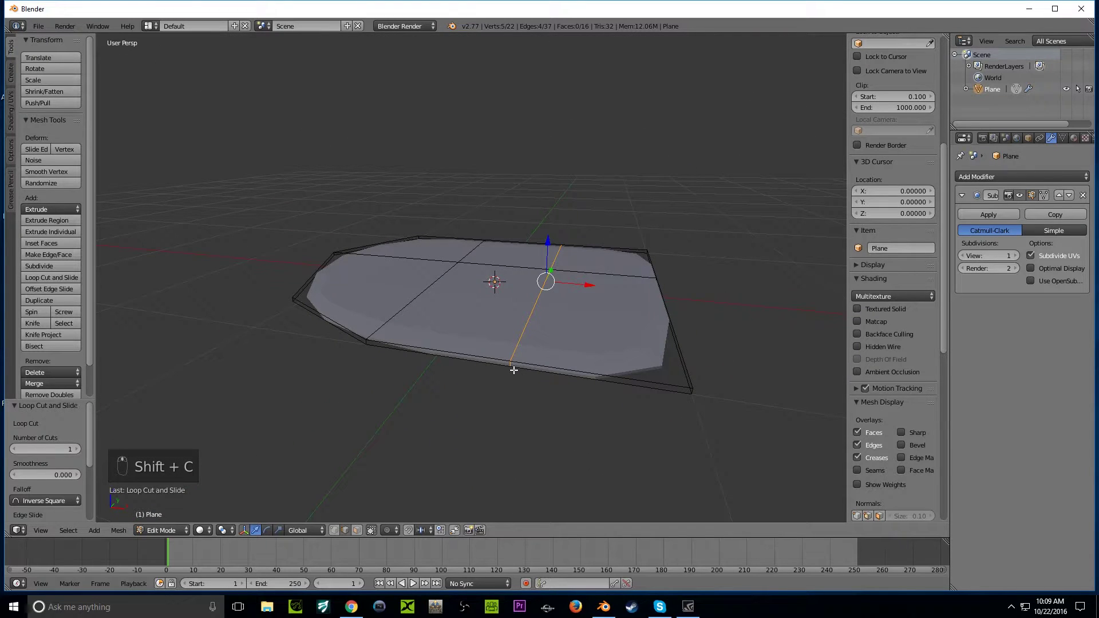
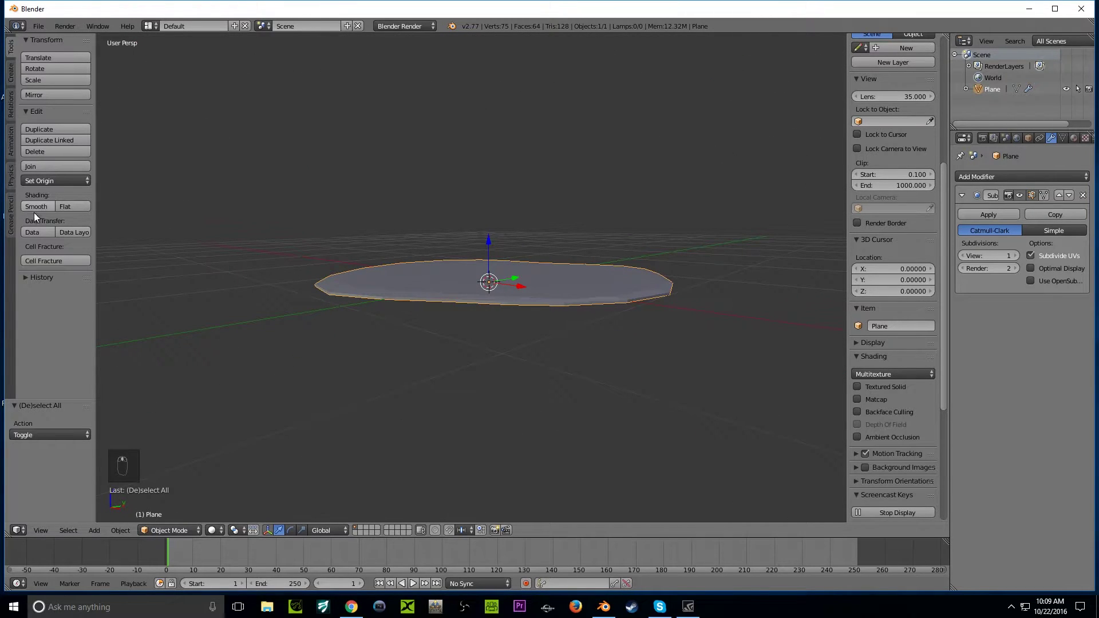
Step: Orbit around the puddle and give its surface Smooth shading
drag(44, 212, 236, 242)
drag(236, 241, 181, 276)
drag(181, 276, 151, 282)
drag(151, 282, 304, 245)
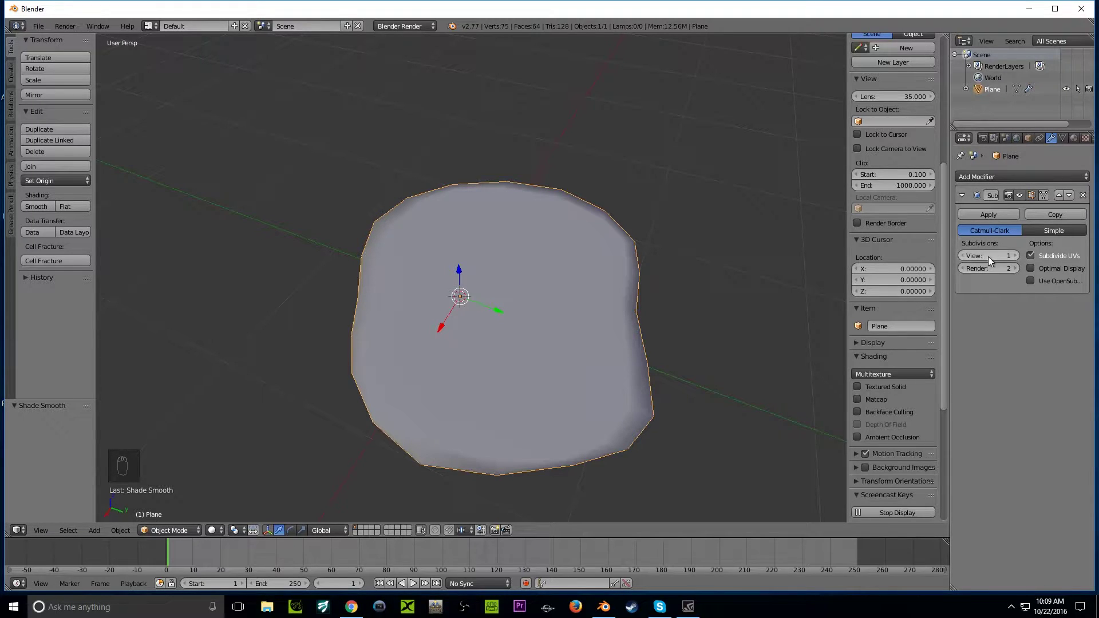
Step: Raise the Subdivision Surface preview level to 3 on the puddle
click(1019, 257)
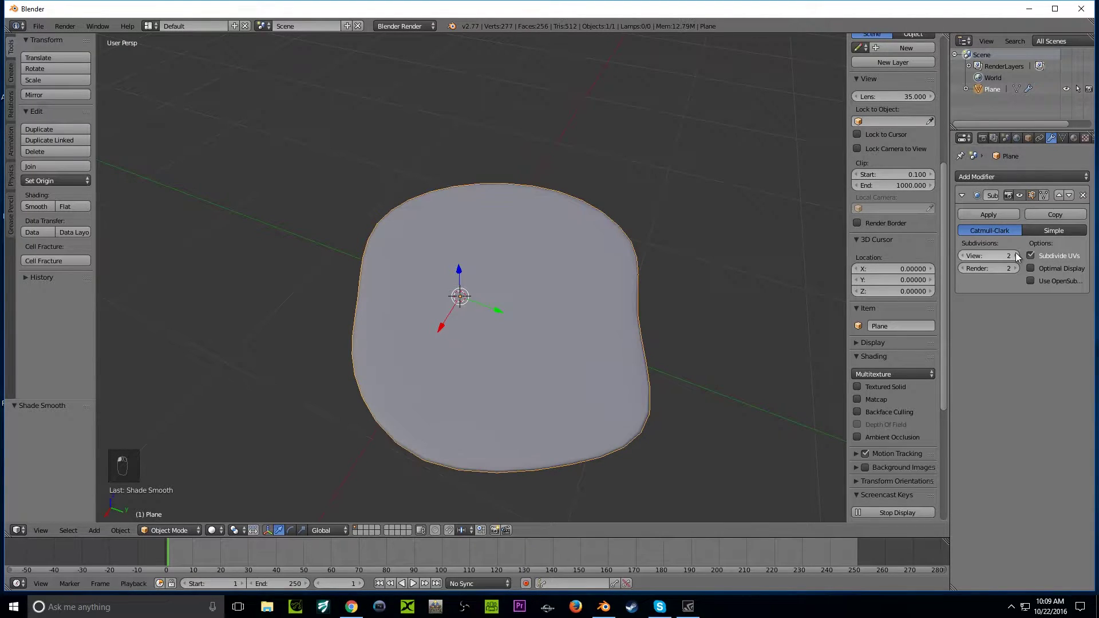
drag(1020, 258, 600, 303)
drag(1023, 263, 939, 231)
drag(939, 231, 528, 48)
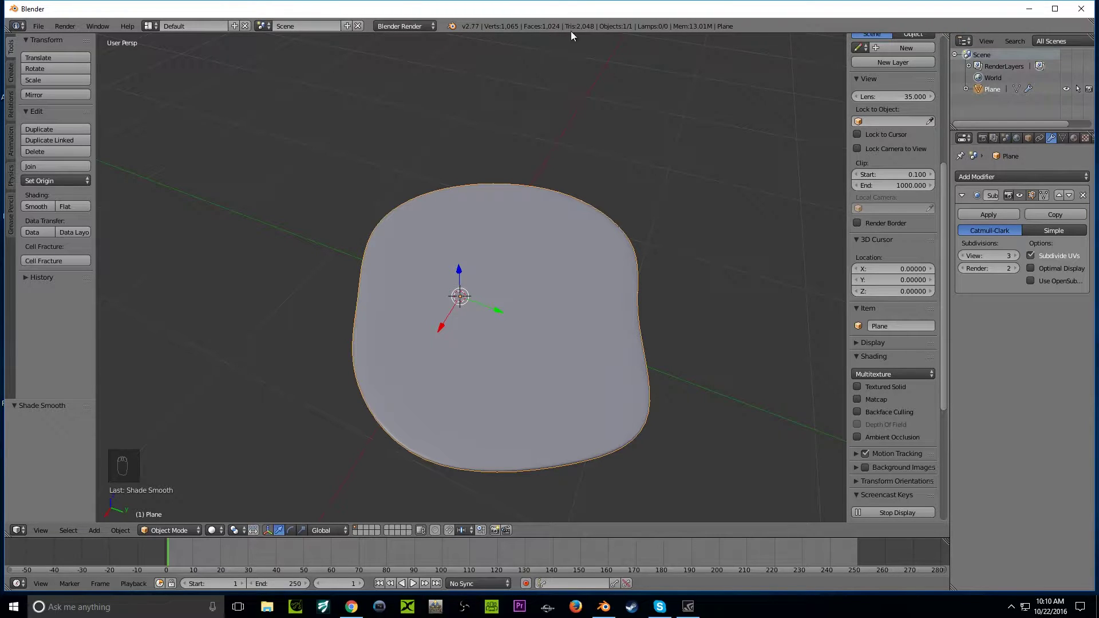
key(Tab)
key(Tab)
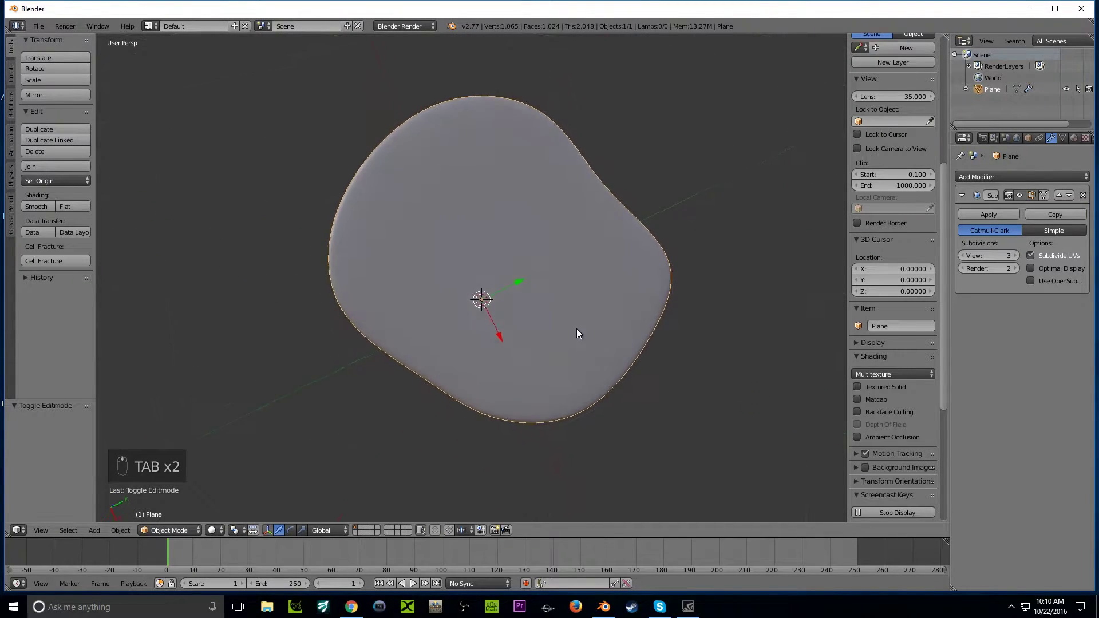
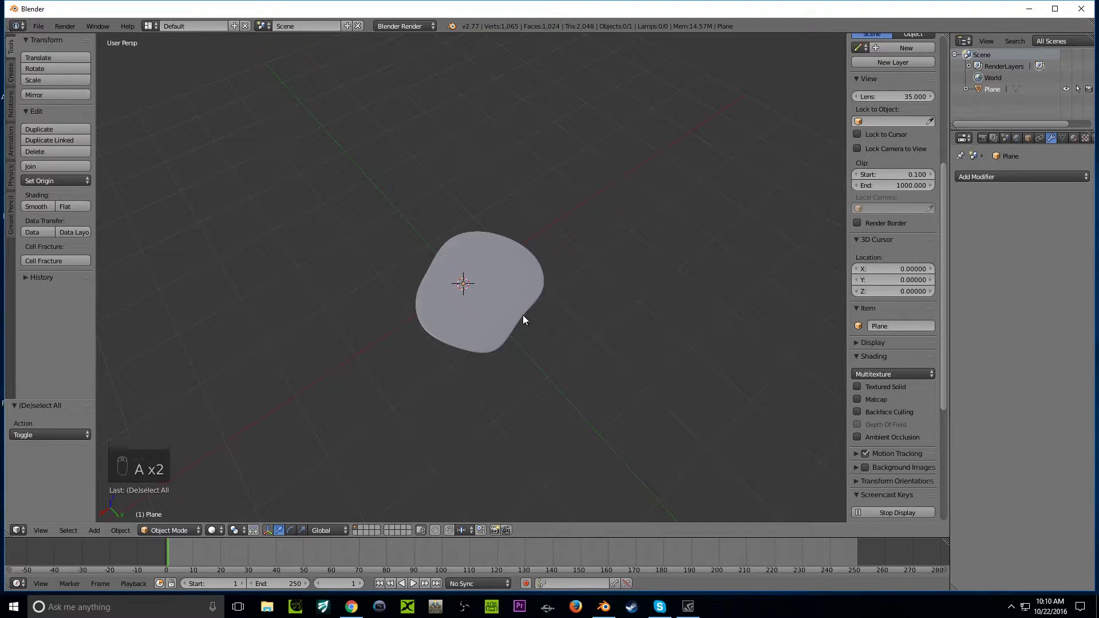
Step: Apply the modifier permanently, producing a dense 1,024-face mesh
key(shift+c)
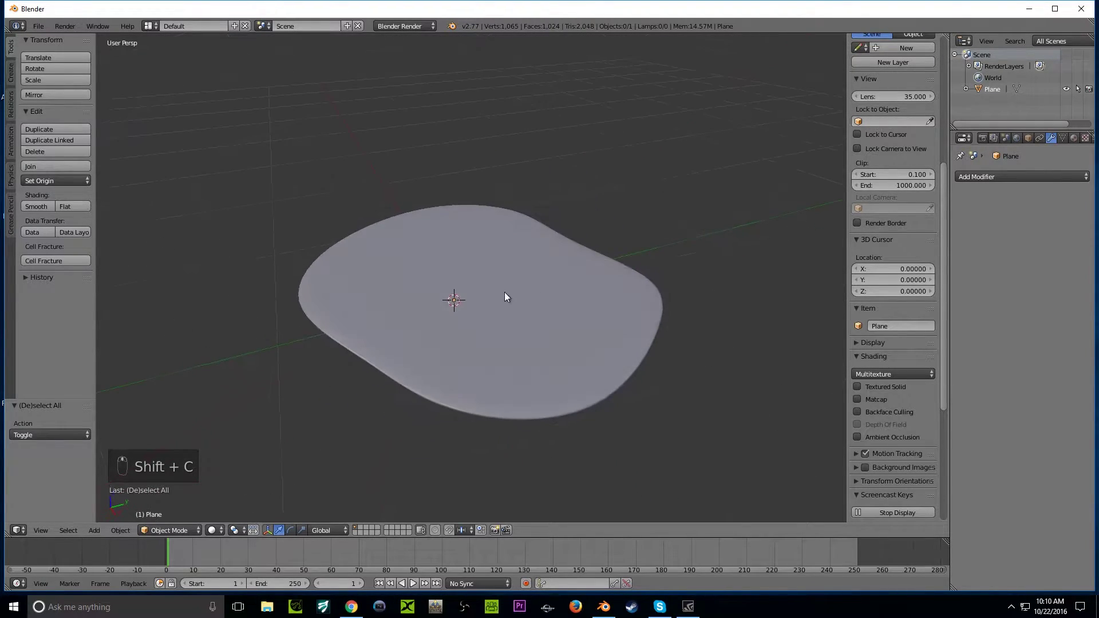
drag(627, 380, 97, 423)
drag(247, 539, 185, 547)
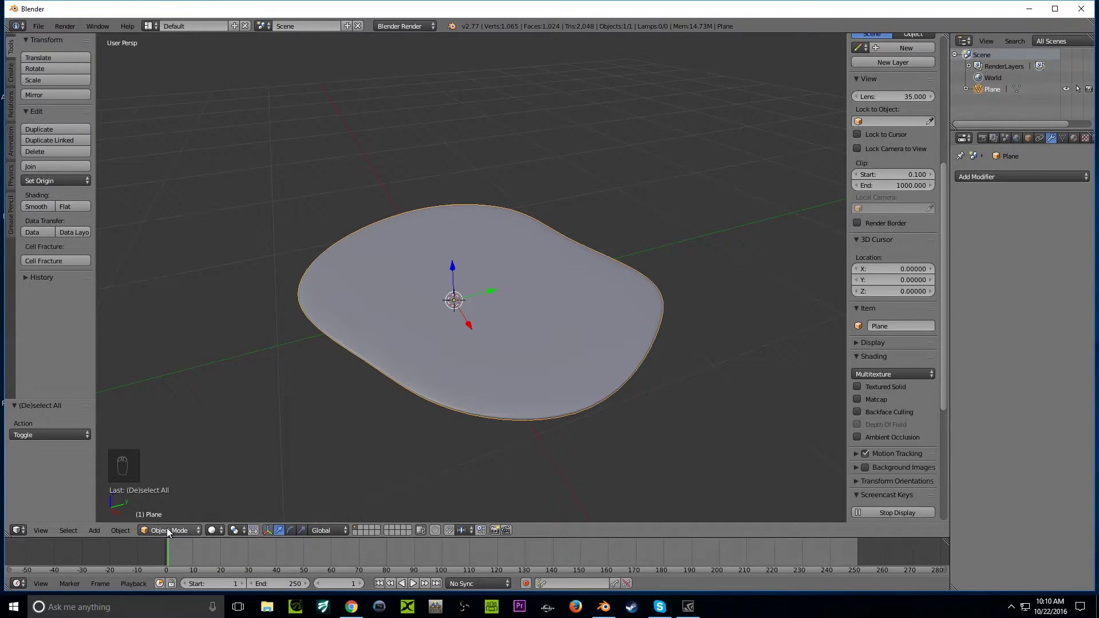
Step: Create material 'Blood' with bright red diffuse colour at intensity 1.0
drag(225, 537, 233, 520)
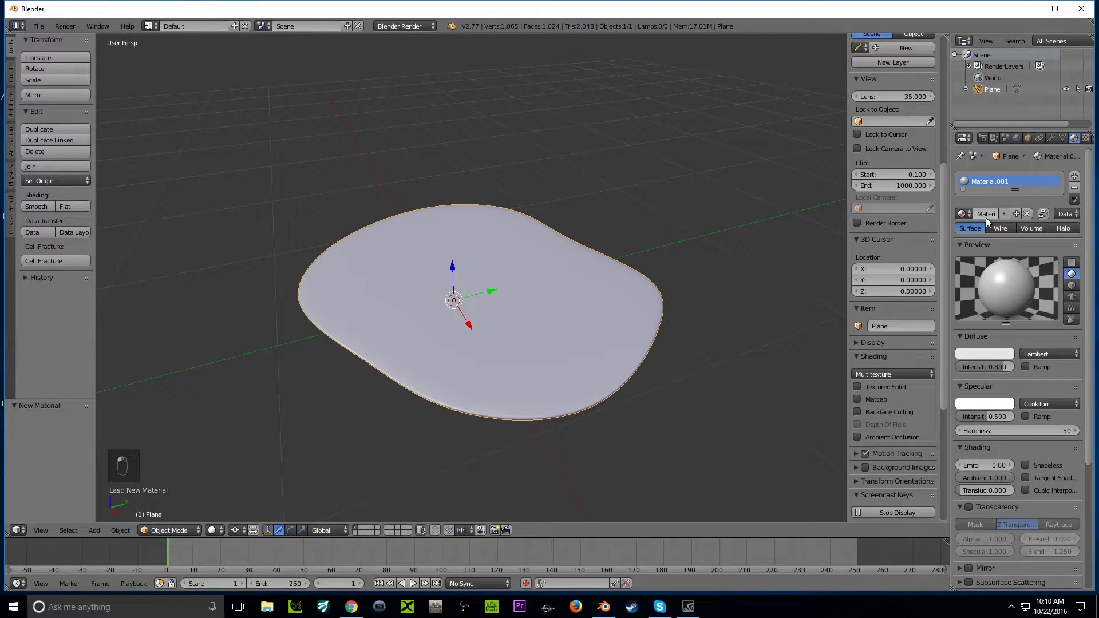
key(o)
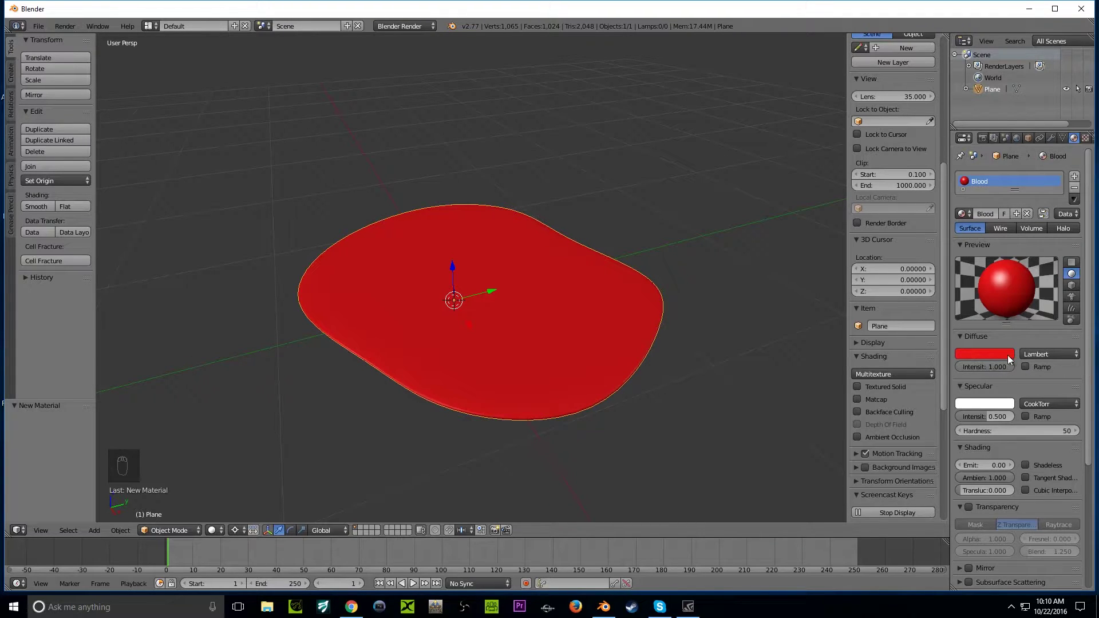
key(a)
click(685, 279)
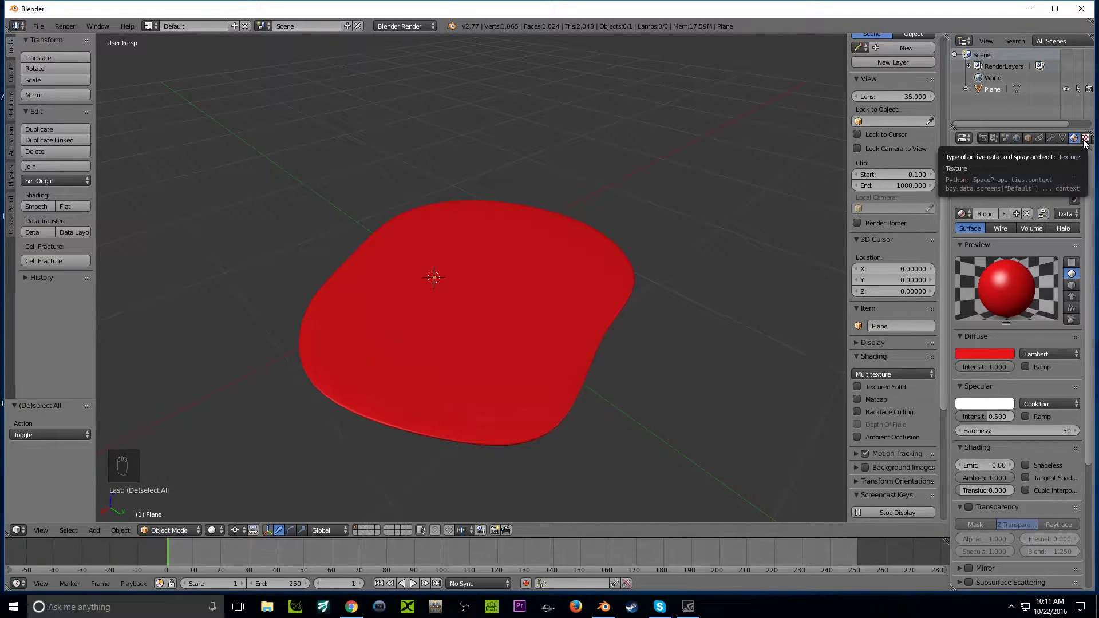
Step: Add a new texture to the Blood material and unwrap the whole puddle mesh with Cube Projection
drag(1086, 144, 491, 275)
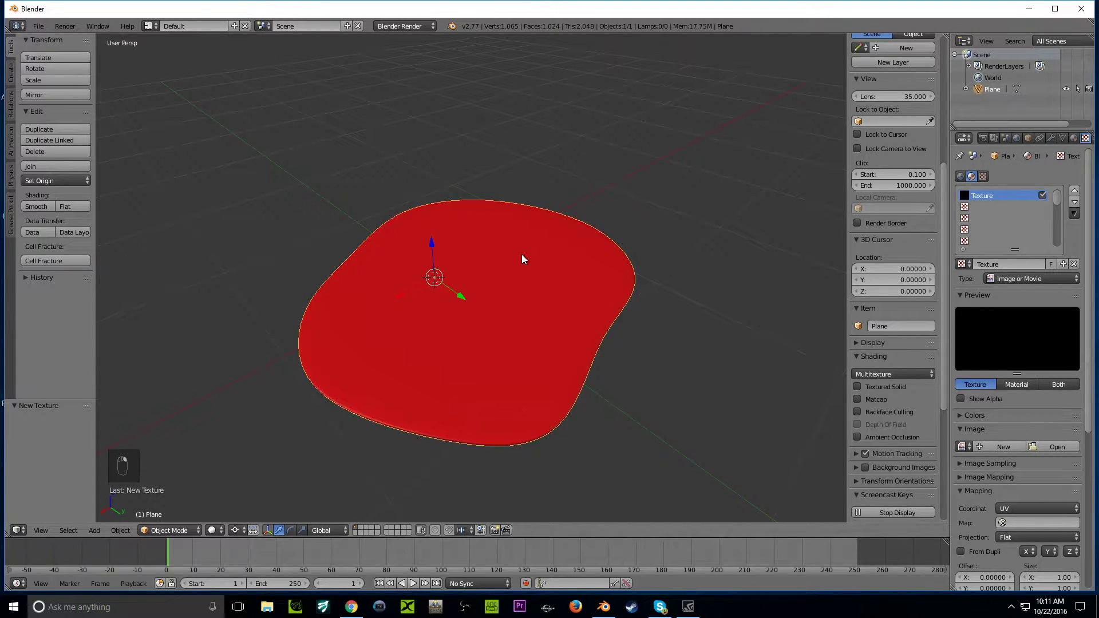
key(Tab)
key(a)
key(a)
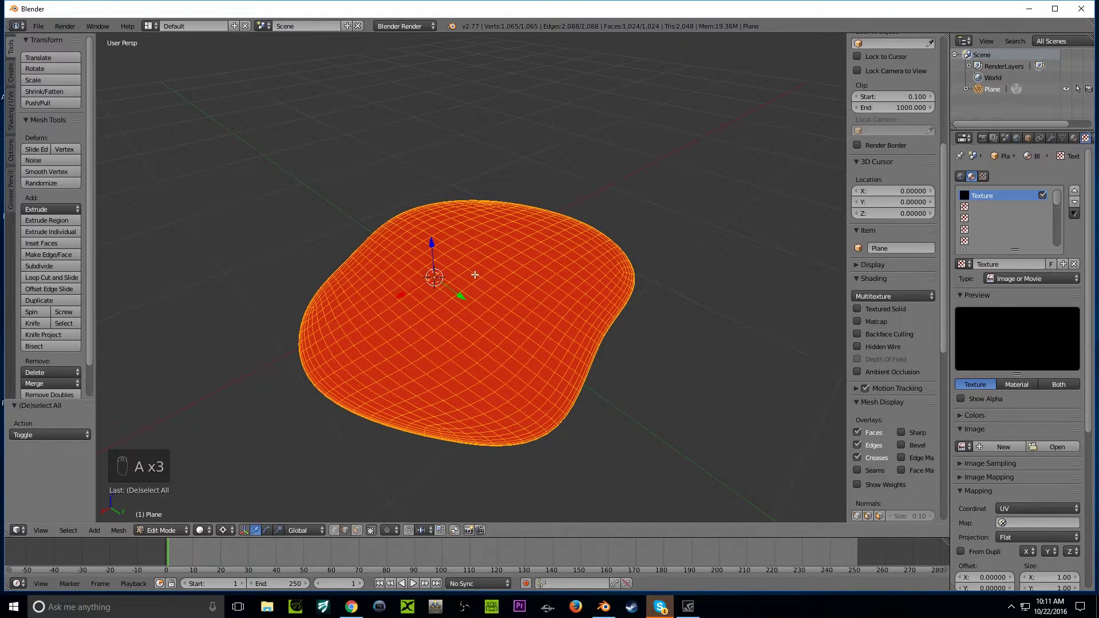
key(u)
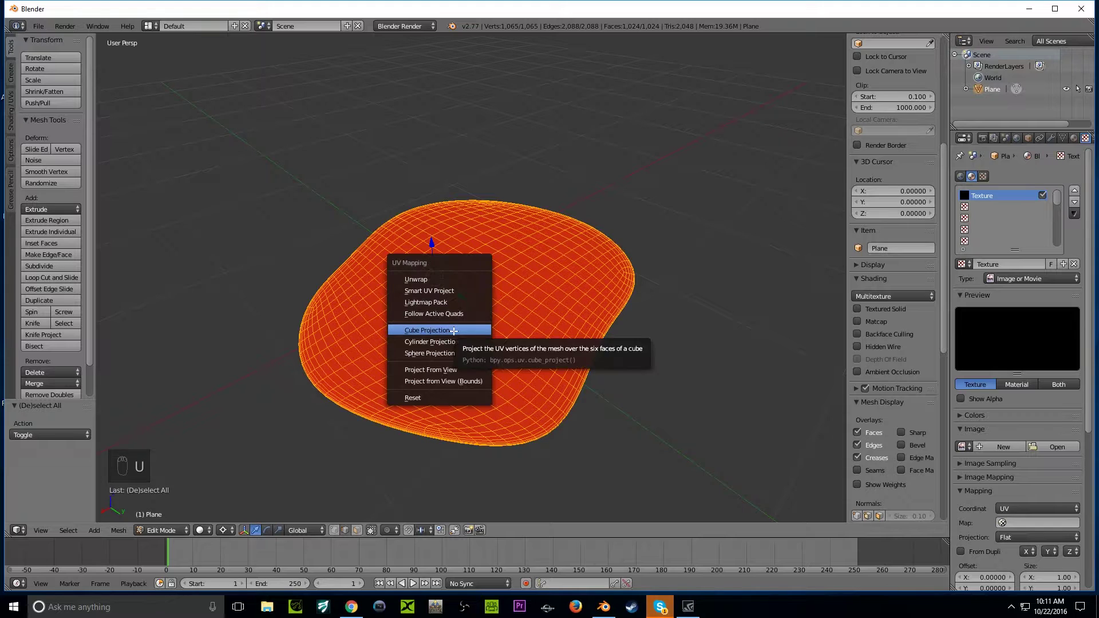
key(Tab)
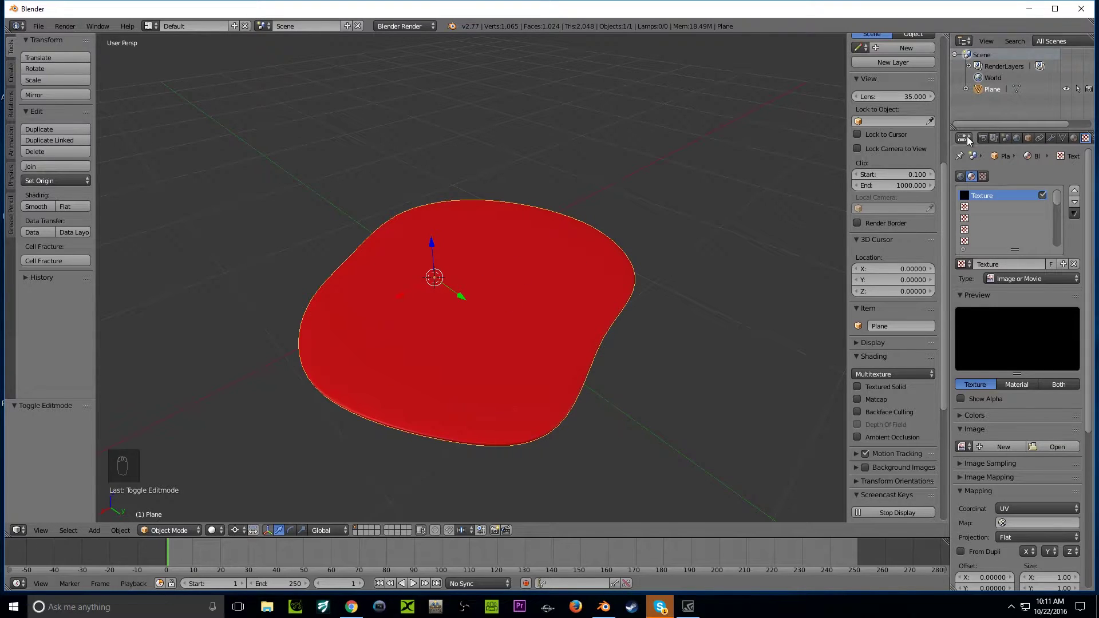
drag(970, 142, 995, 198)
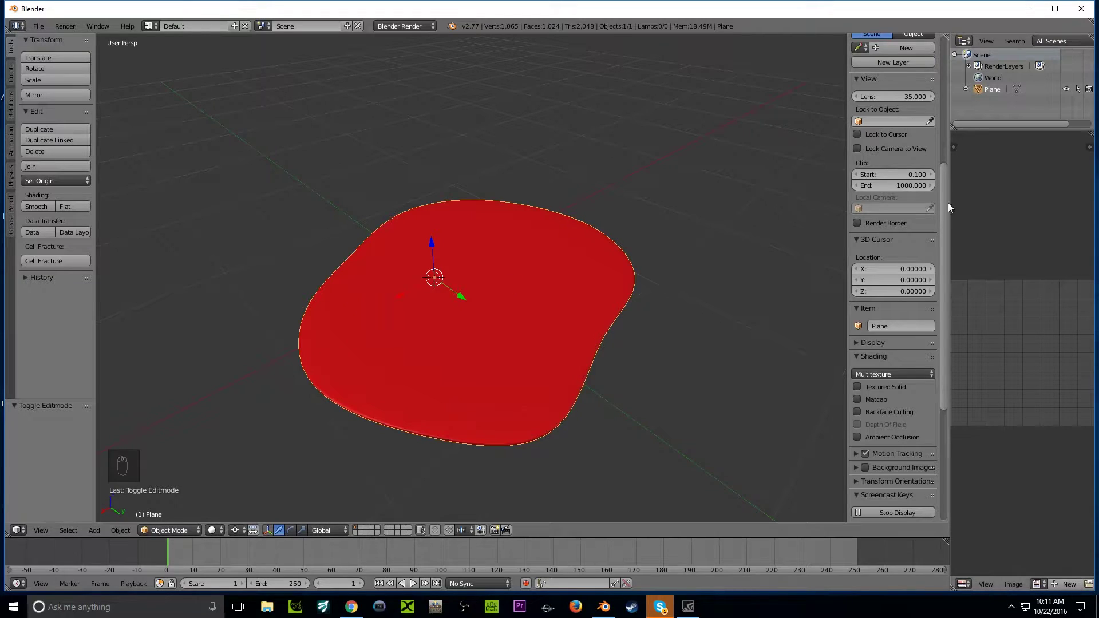
drag(970, 585, 393, 305)
key(Tab)
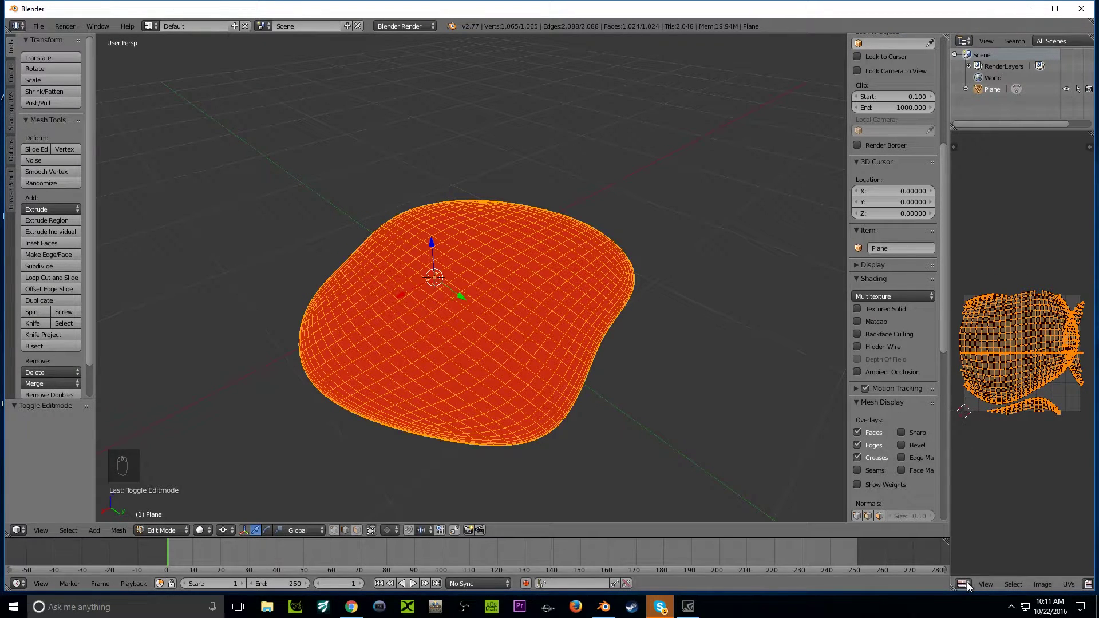
drag(971, 587, 972, 586)
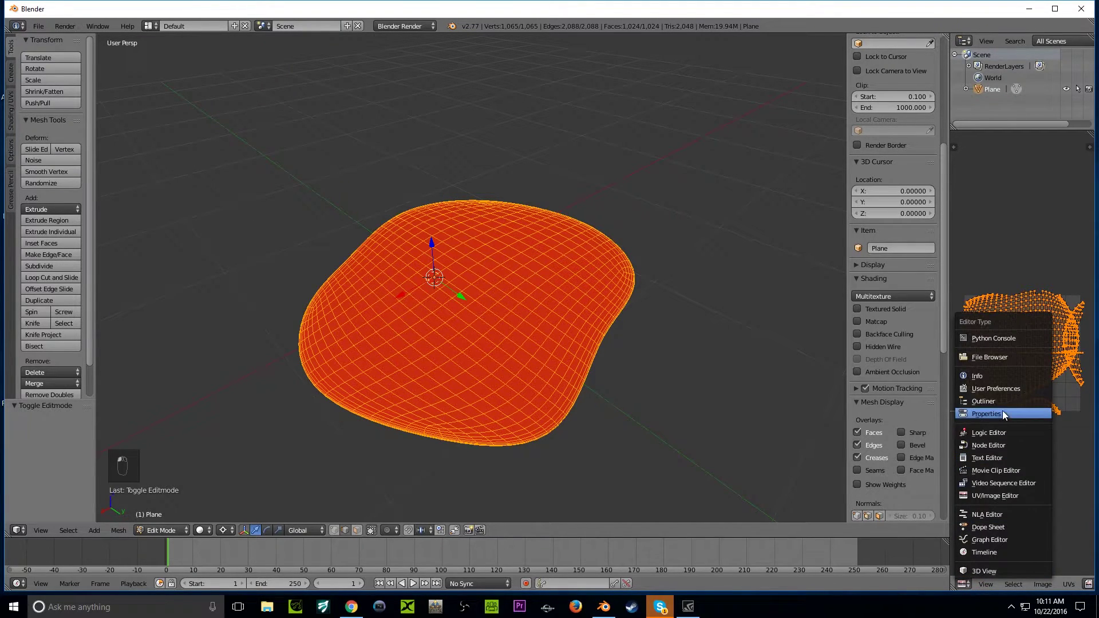
key(Tab)
key(a)
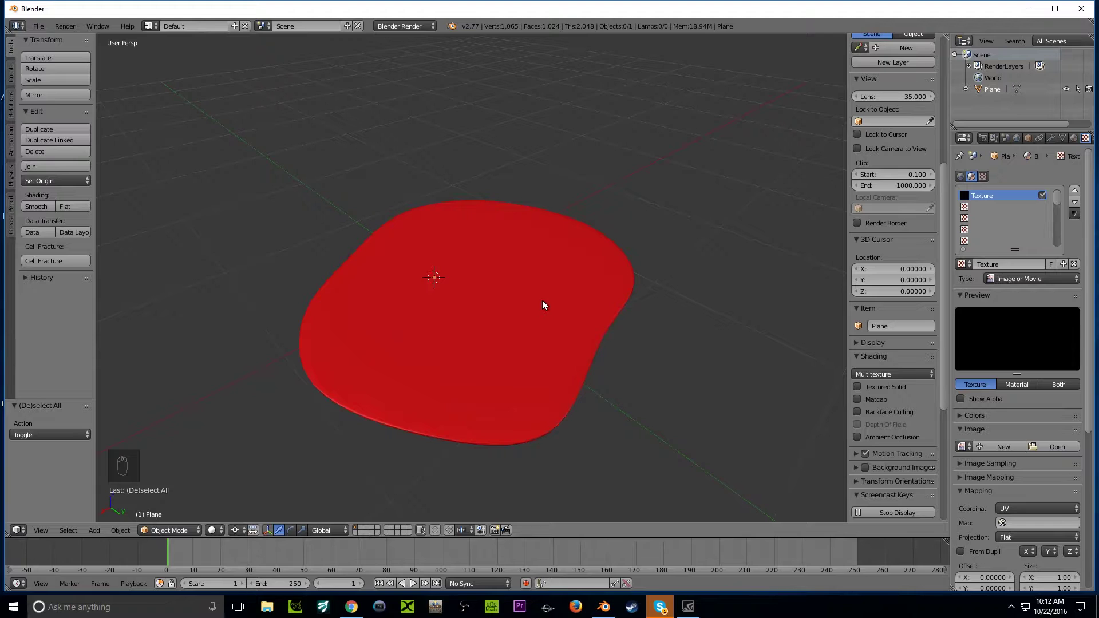
drag(548, 308, 221, 471)
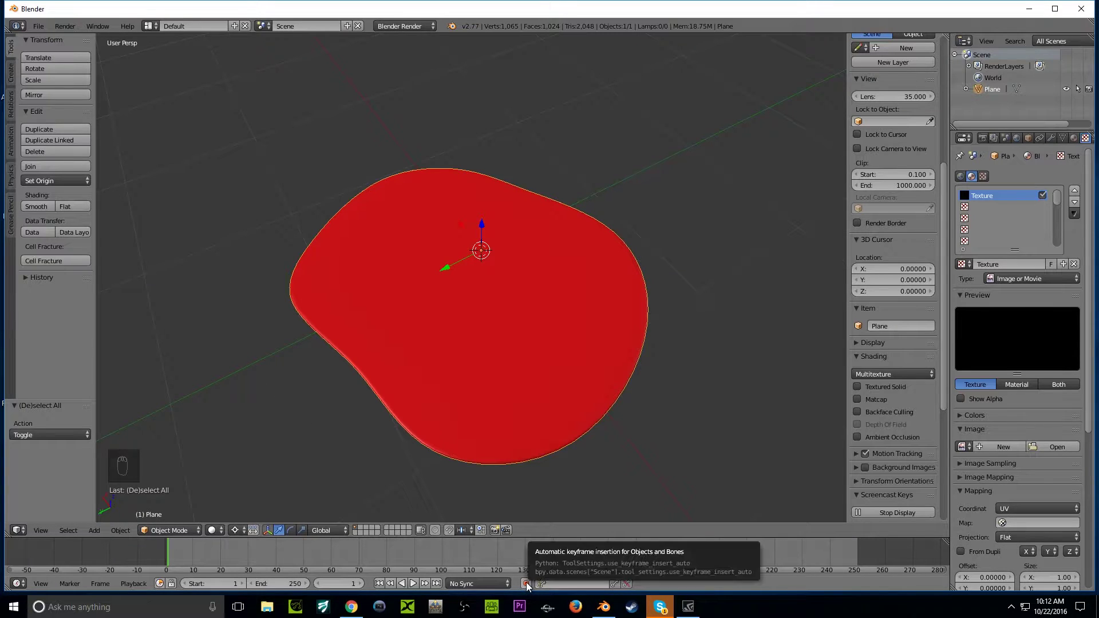
Step: With auto-keying on, scale the puddle down to about 0.038 as its starting keyframe
drag(531, 588, 709, 521)
key(s)
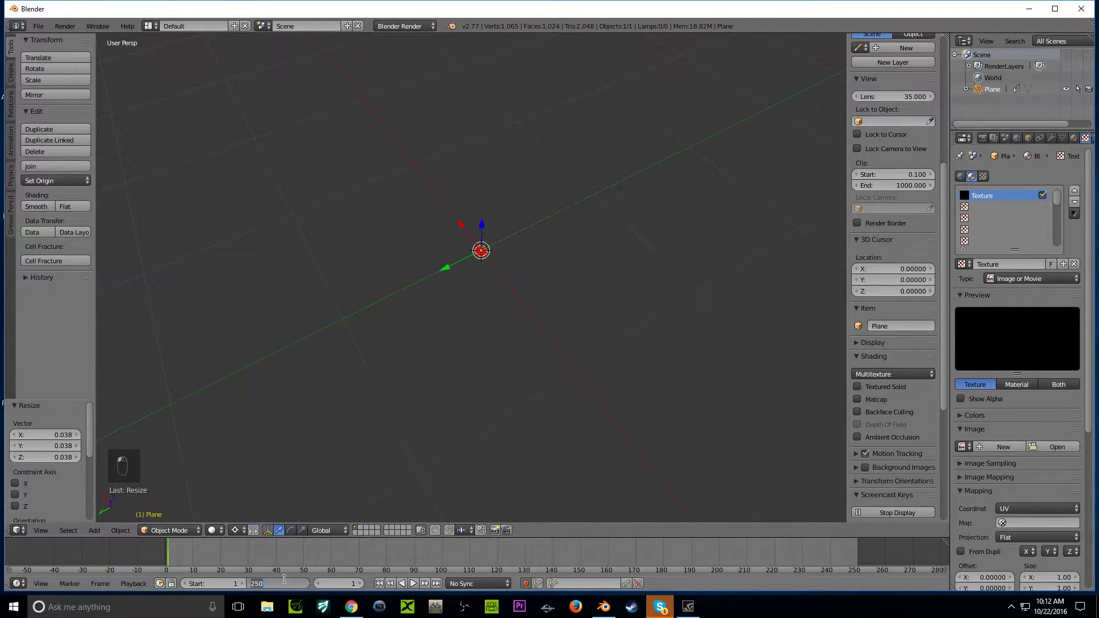
Step: Set the animation end frame to 1000 and jump the current frame to 1000
key(0)
key(0)
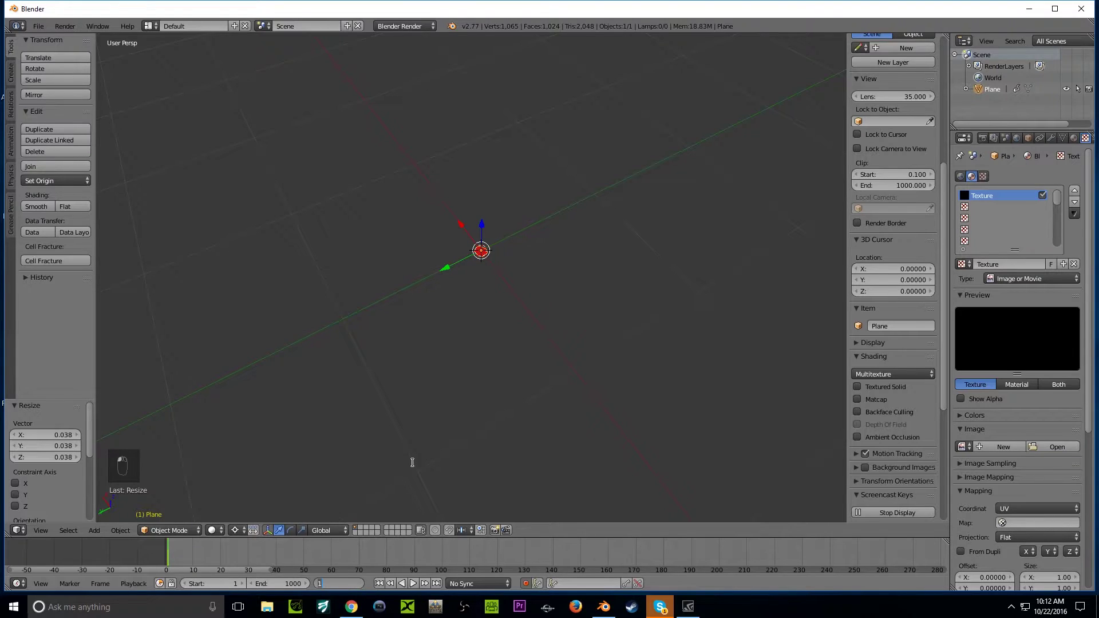
key(0)
key(0)
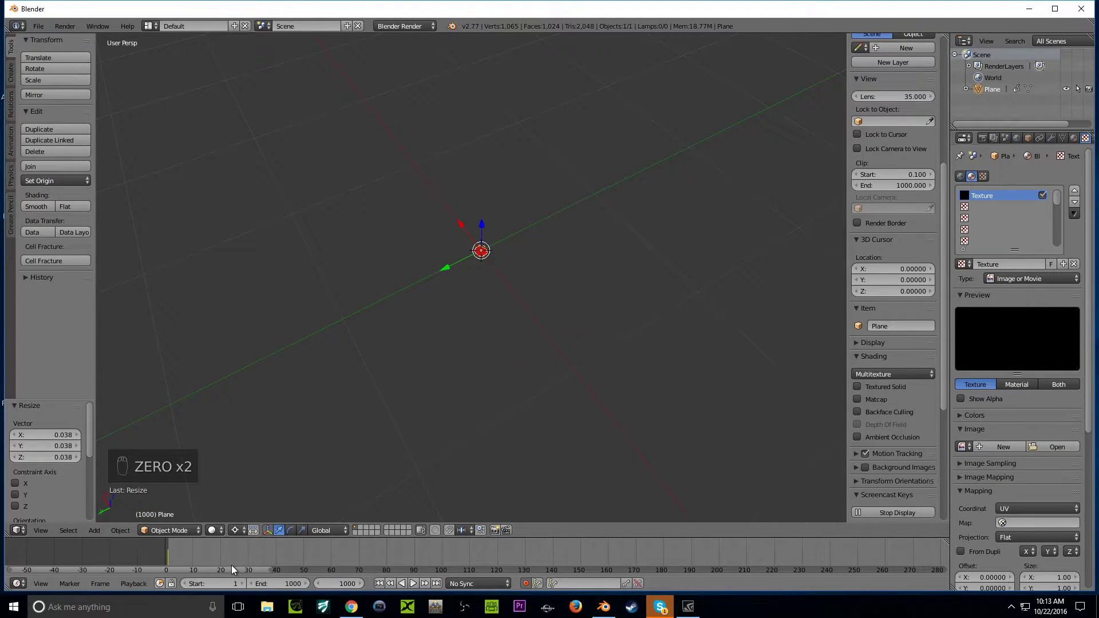
Step: Scale the puddle up to about 20 at frame 1000 and play back its growth from tiny
middle_click(243, 568)
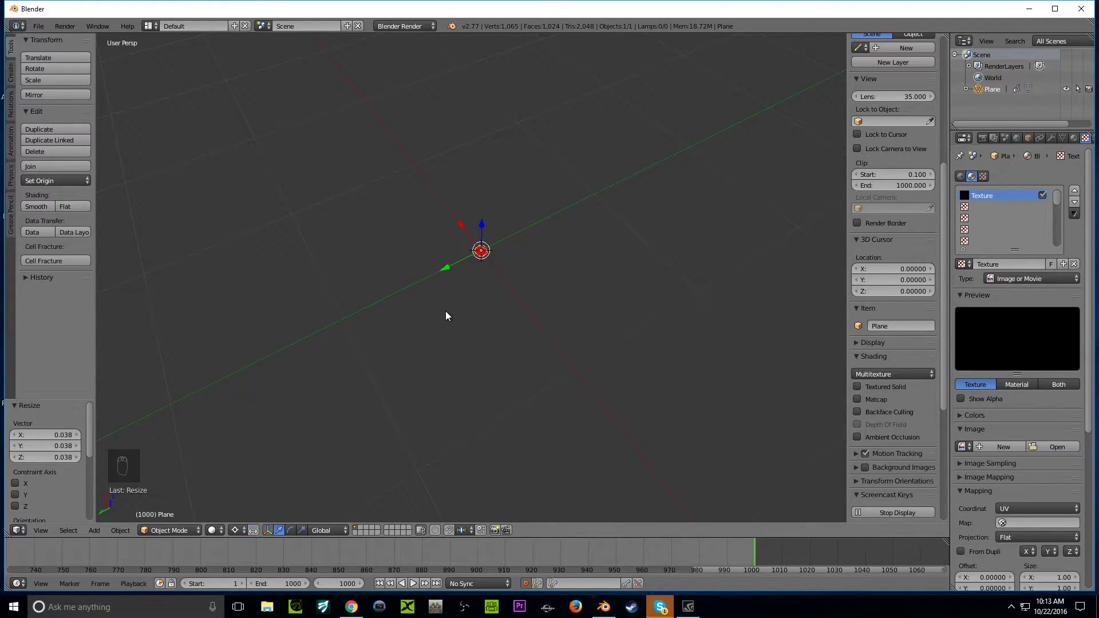
key(s)
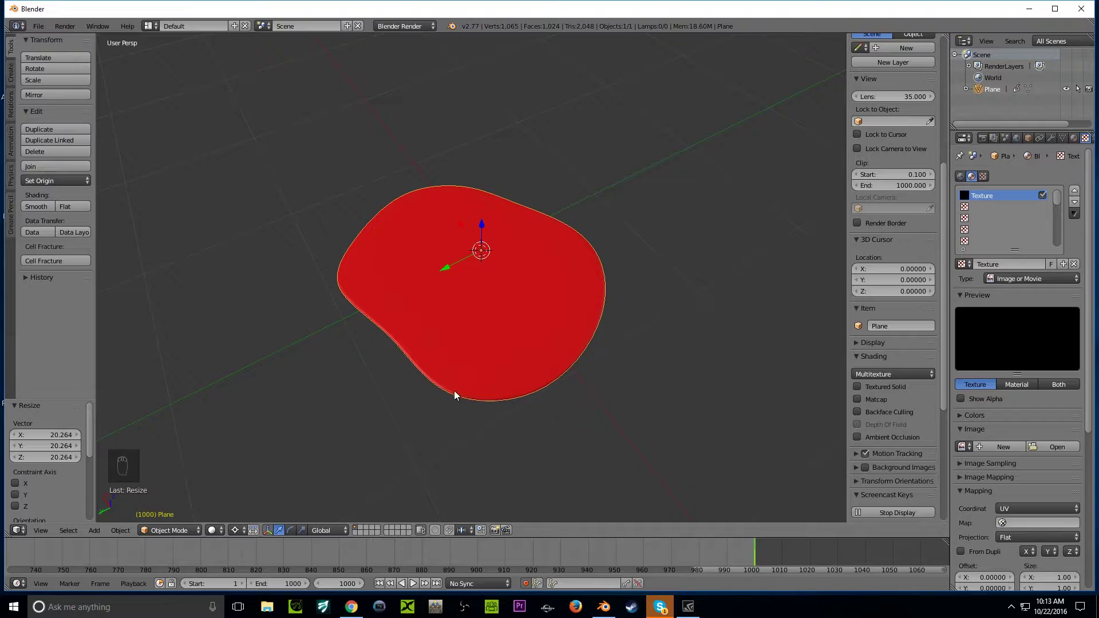
key(alt+a)
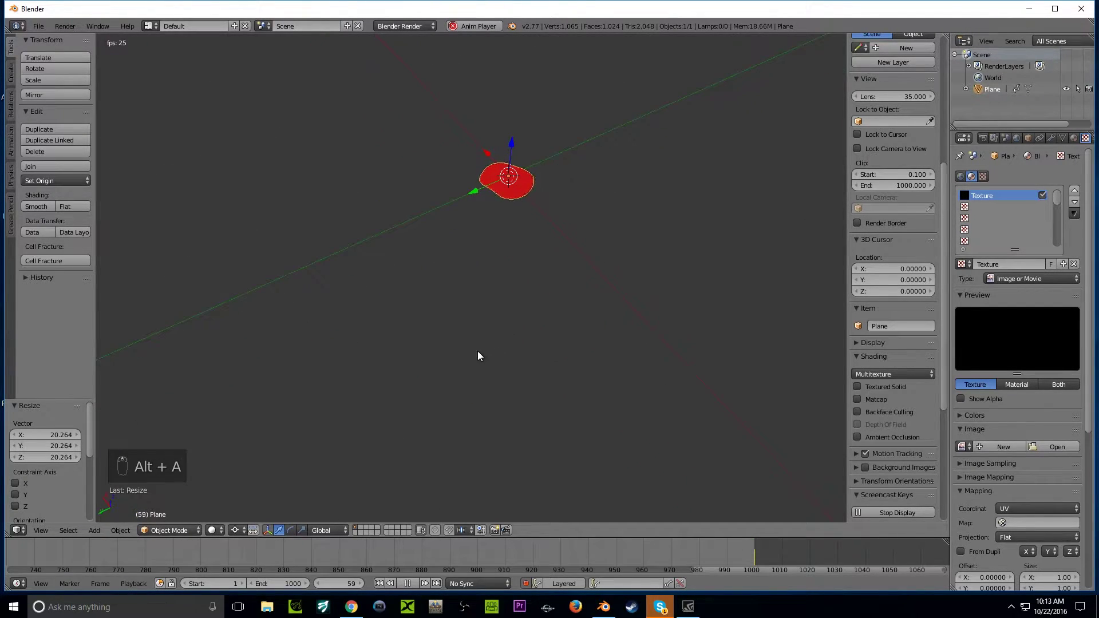
drag(588, 383, 436, 309)
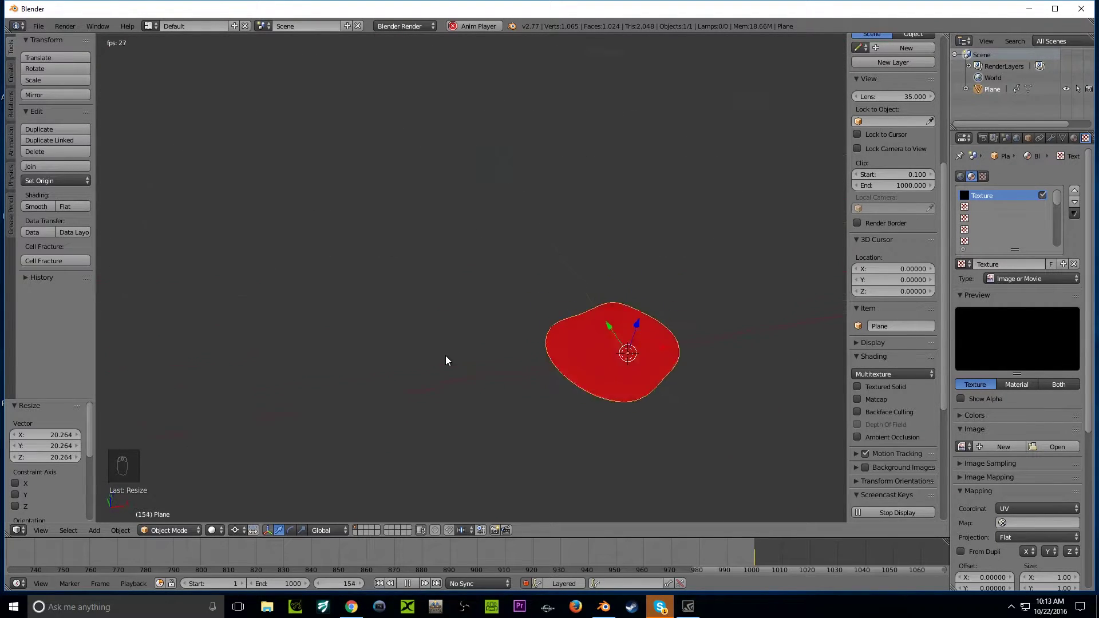